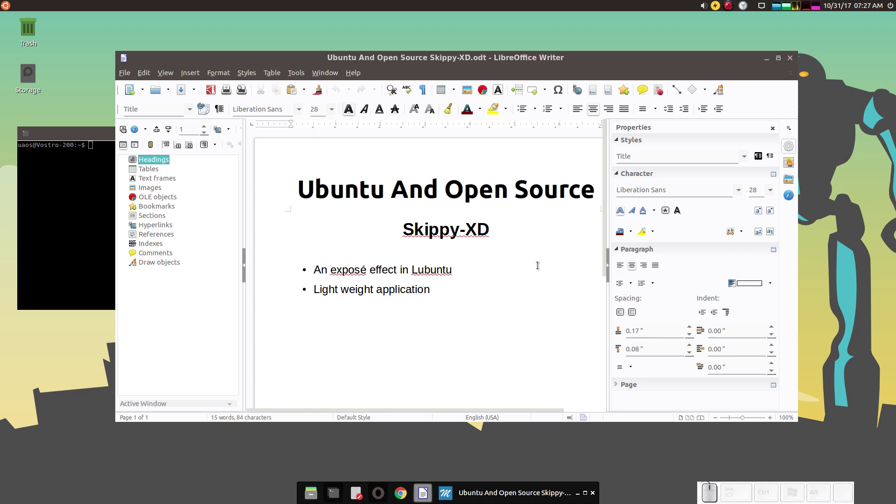
# - Check the skippy-xd process in the task manager, then close it
pyautogui.press('ctrl+alt+Delete')
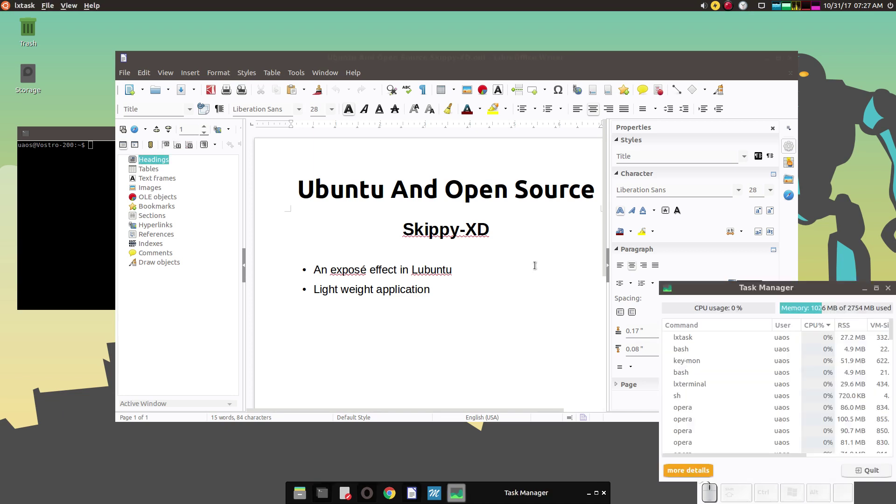
pyautogui.moveTo(707, 291); pyautogui.dragTo(315, 148)
pyautogui.click(307, 183)
pyautogui.scroll(-3)
pyautogui.click(320, 265)
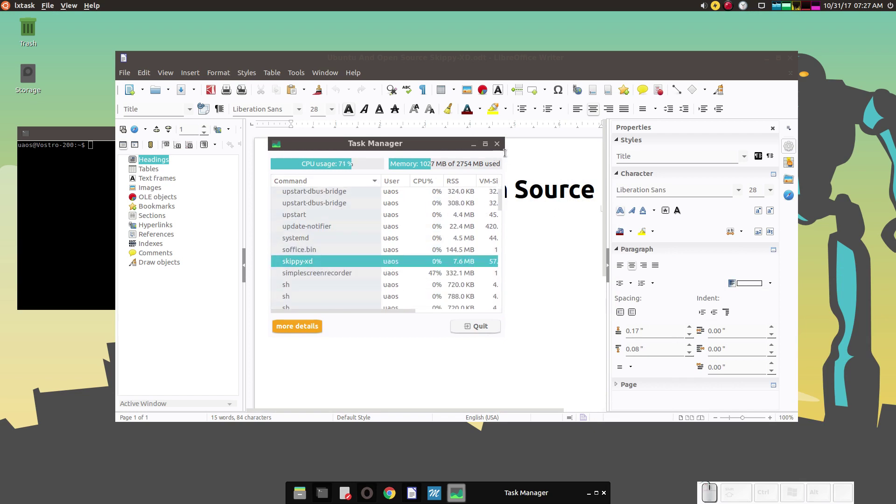
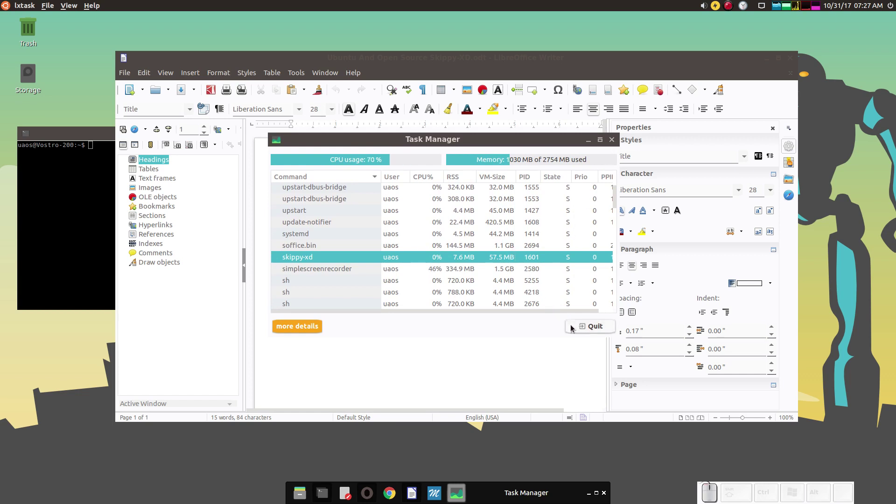
pyautogui.click(575, 326)
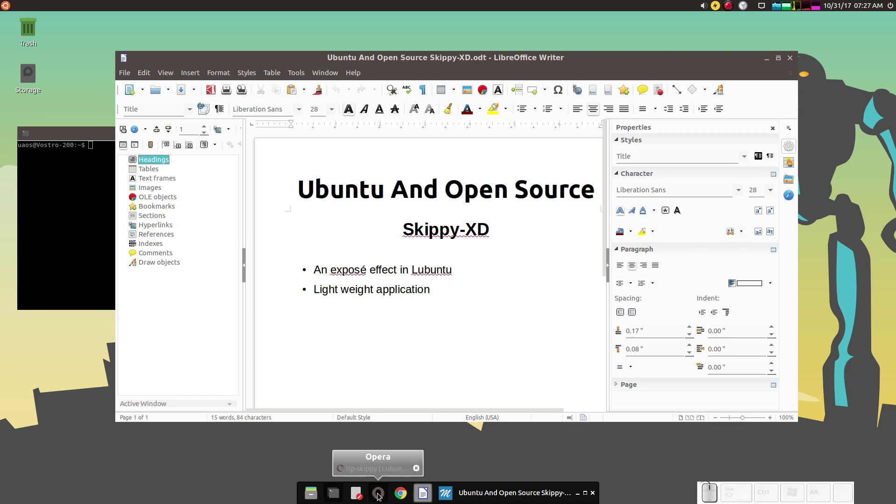
# - Bring Opera forward and browse the Lubuntu home page at lubuntu.me
pyautogui.click(381, 497)
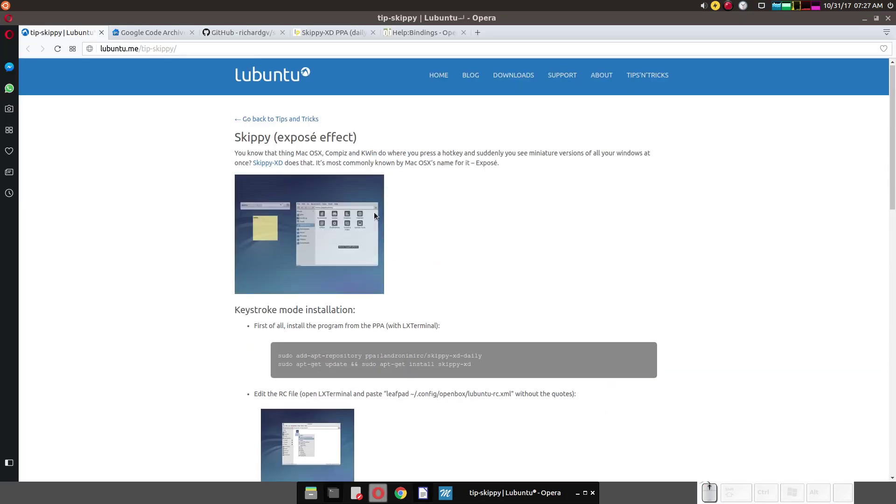
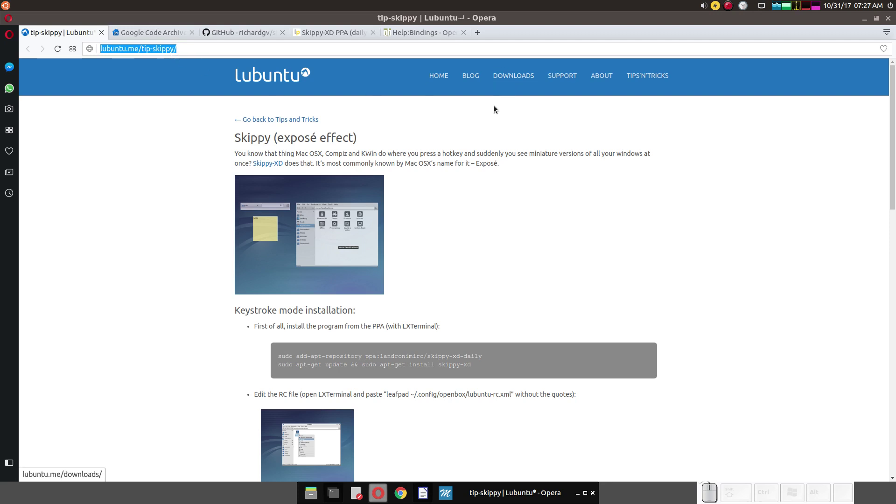
pyautogui.click(438, 82)
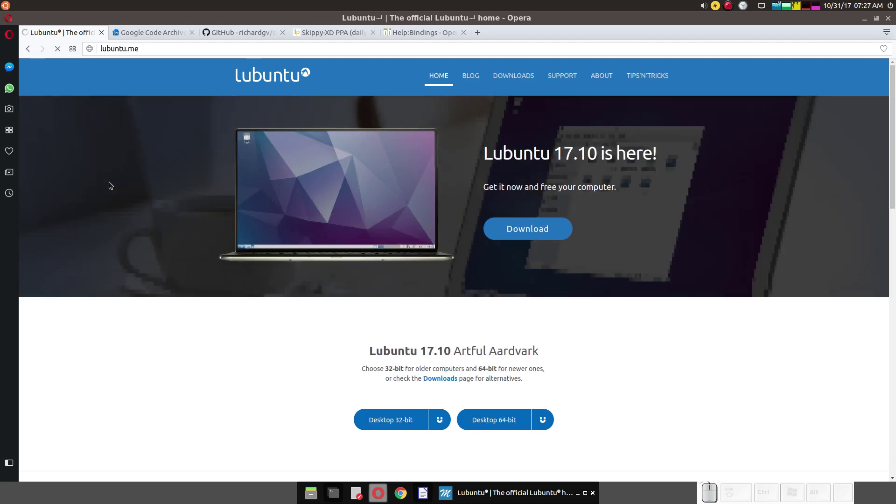
pyautogui.scroll(-3)
pyautogui.scroll(-3)
pyautogui.scroll(-3)
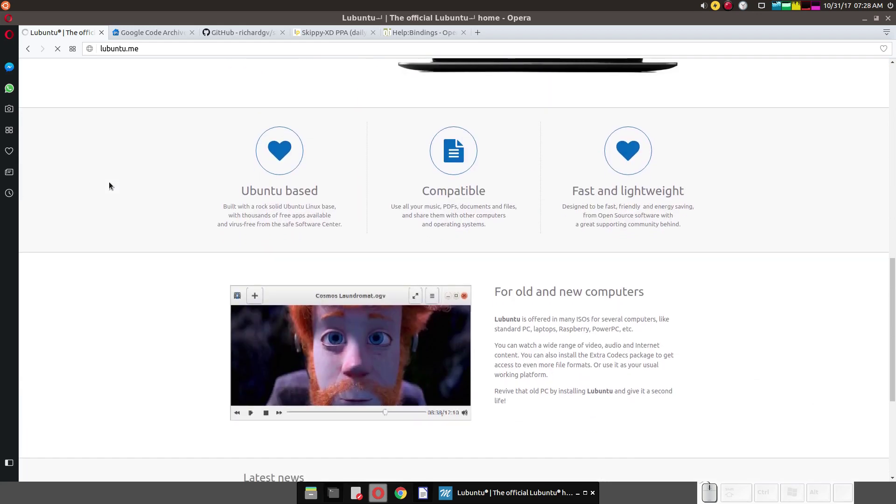
pyautogui.scroll(-3)
pyautogui.scroll(-3)
pyautogui.scroll(3)
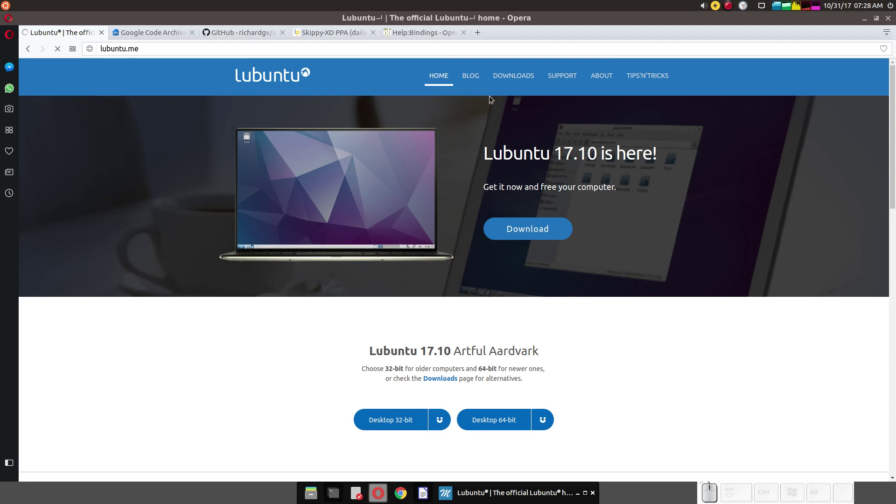
# - Browse through the Lubuntu Downloads page
pyautogui.click(510, 80)
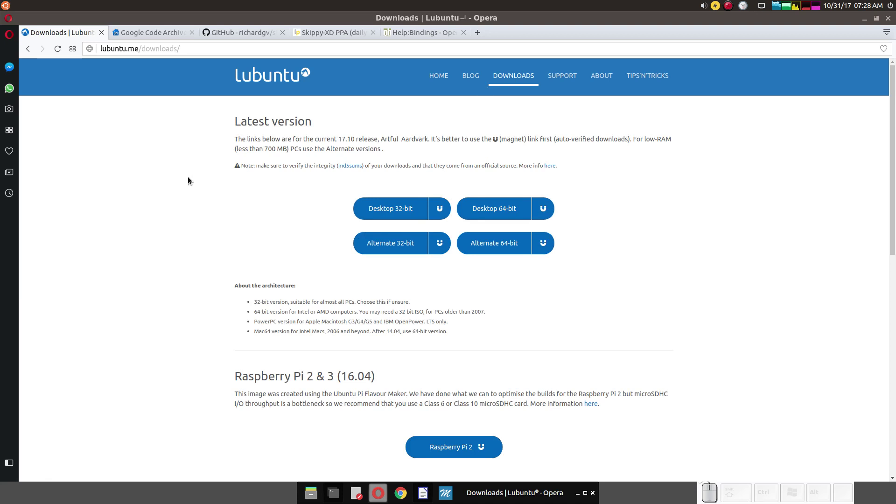
pyautogui.scroll(-3)
pyautogui.scroll(-3)
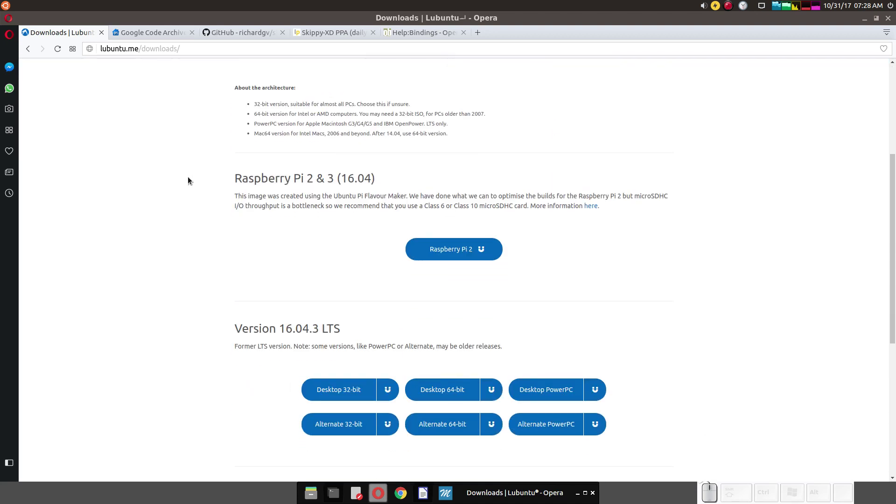
pyautogui.scroll(-3)
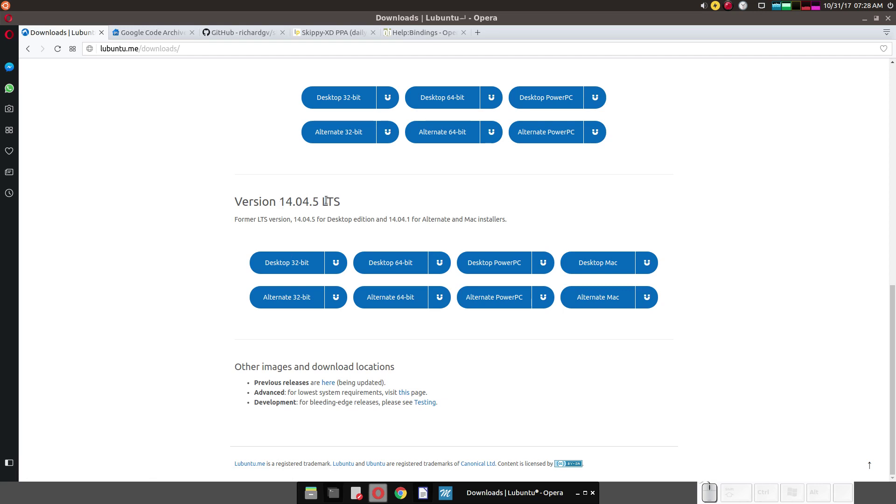
pyautogui.click(873, 462)
pyautogui.click(378, 201)
pyautogui.scroll(3)
pyautogui.scroll(-3)
pyautogui.scroll(3)
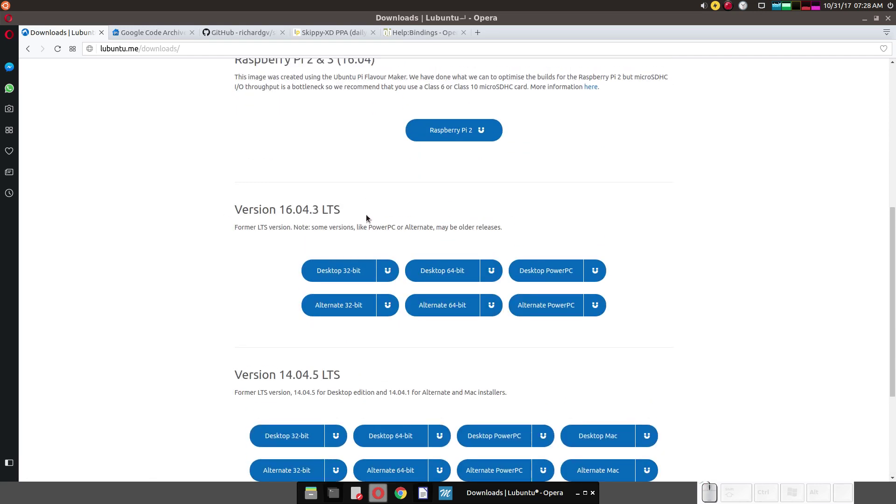
# - Select text on the Downloads page and scroll back up to the navigation bar
pyautogui.moveTo(234, 210); pyautogui.dragTo(354, 212)
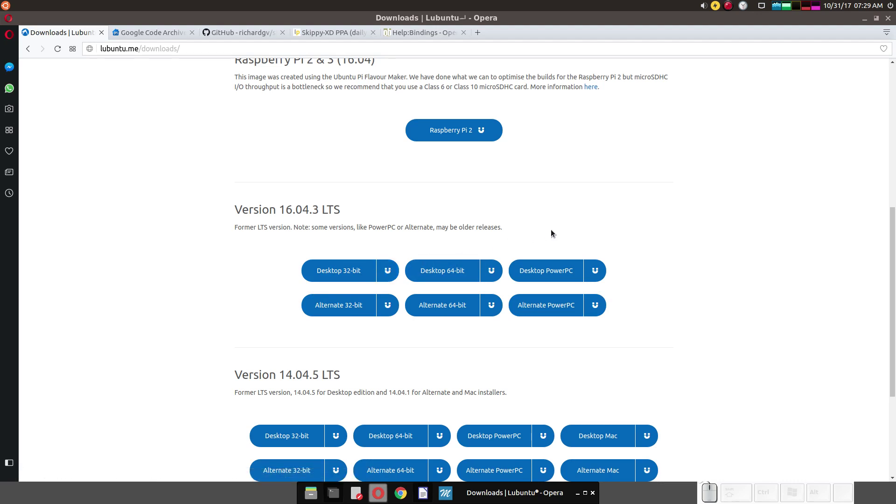
pyautogui.scroll(-3)
pyautogui.scroll(3)
pyautogui.scroll(3)
pyautogui.scroll(3)
# - Go to Tips and Tricks and open the Skippy-XD exposé tip article
pyautogui.click(650, 81)
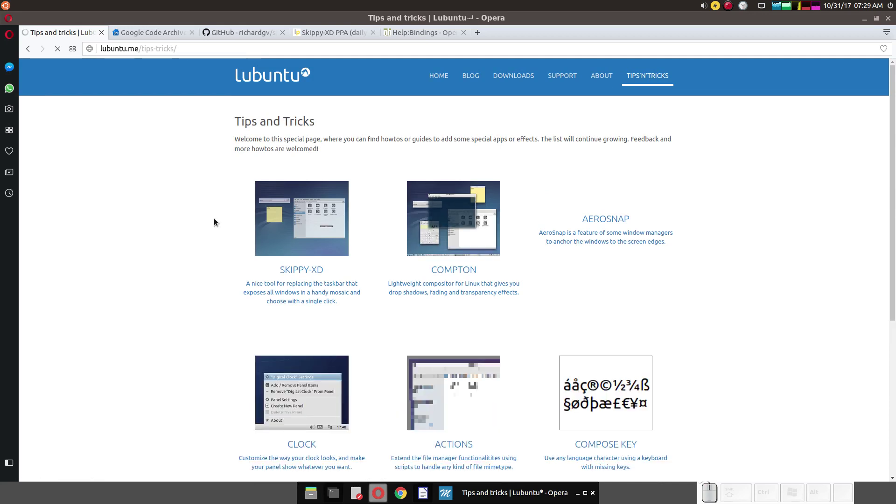
pyautogui.scroll(-3)
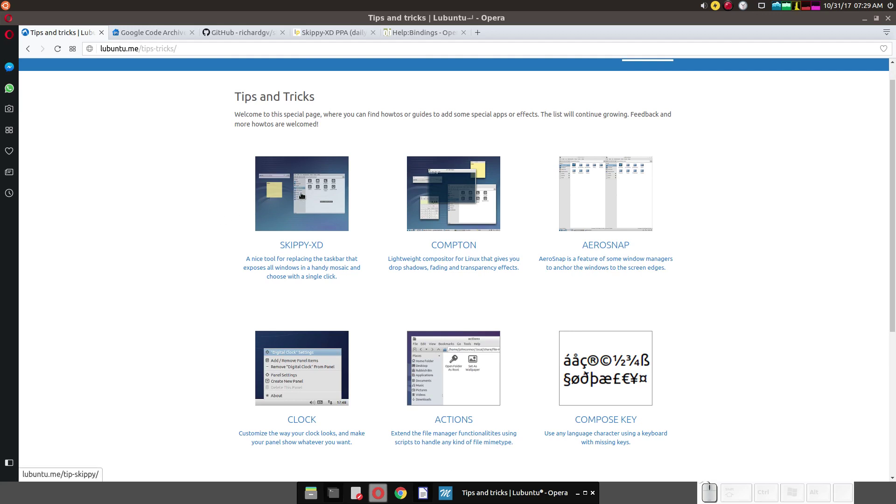
pyautogui.click(301, 196)
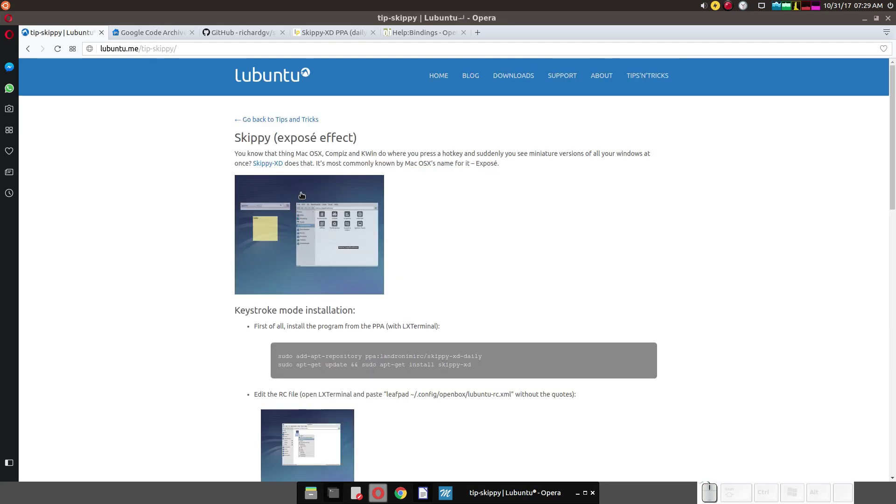
pyautogui.scroll(-3)
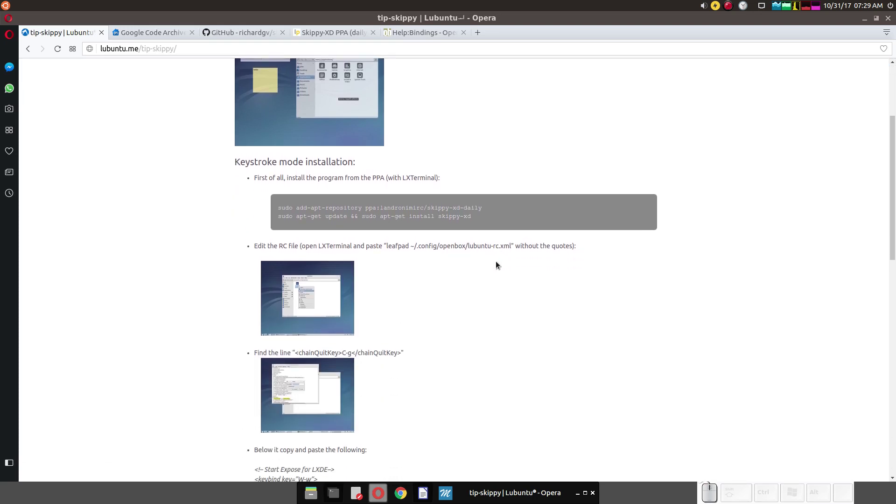
# - Copy the sudo add-apt-repository command line from the article
pyautogui.moveTo(491, 211); pyautogui.dragTo(336, 205)
pyautogui.rightClick(338, 209)
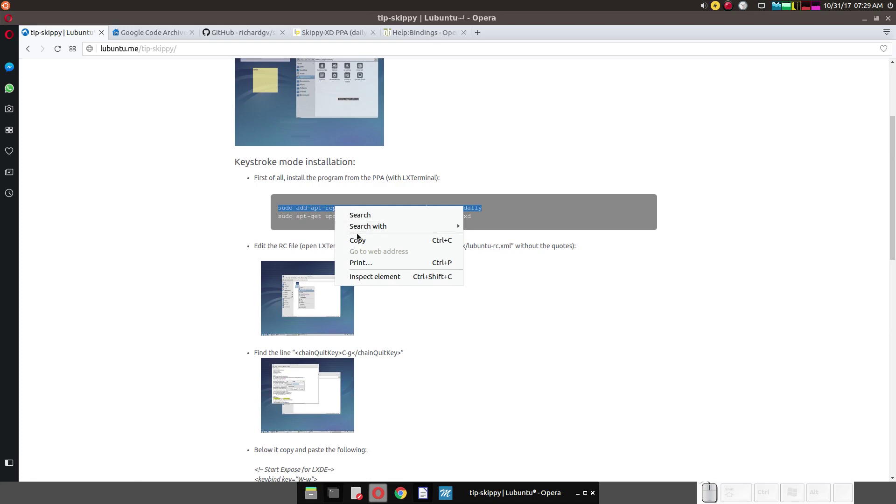
pyautogui.click(362, 238)
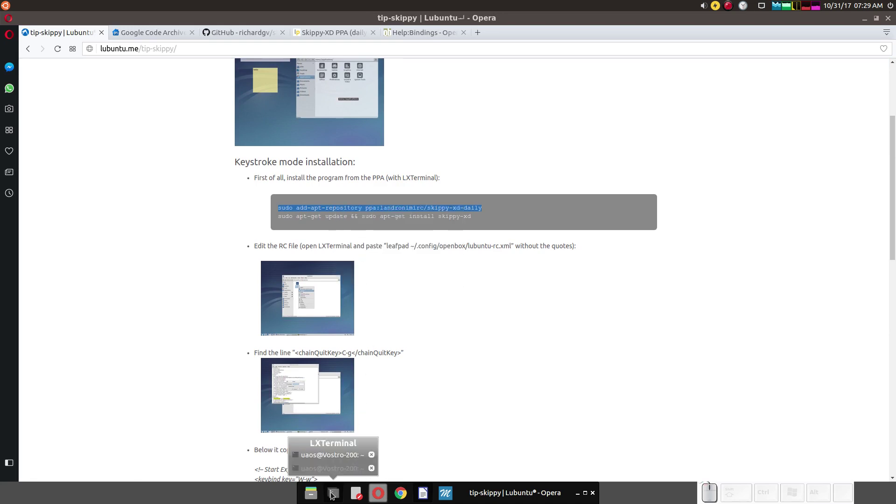
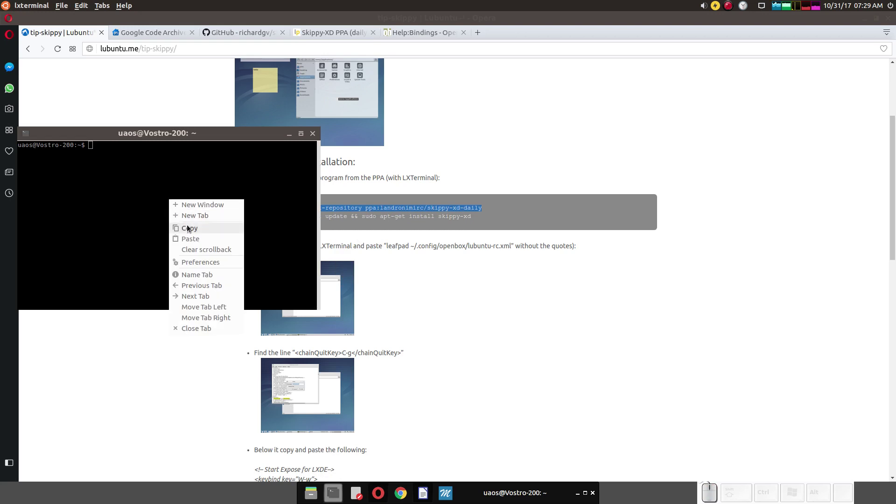
# - Run the add-apt-repository command in LXTerminal and copy the apt-get update && install skippy-xd line
pyautogui.click(195, 238)
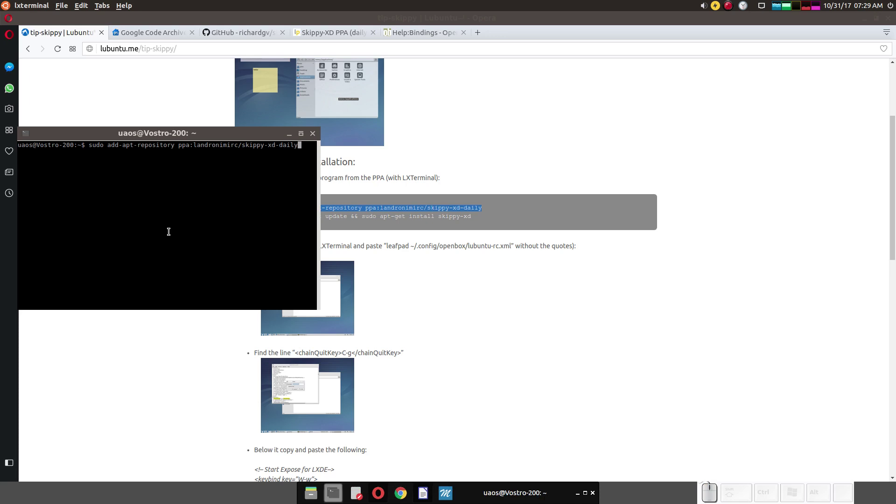
pyautogui.press('BackSpace')
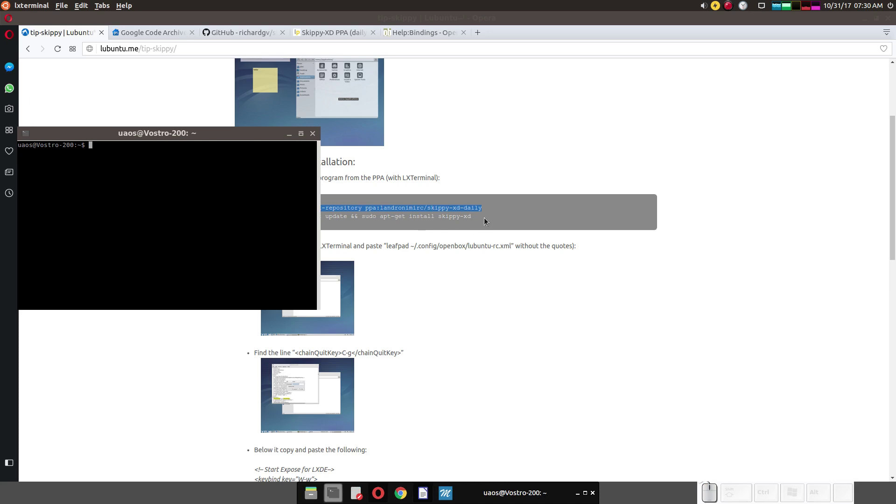
pyautogui.click(506, 214)
pyautogui.moveTo(481, 219); pyautogui.dragTo(264, 218)
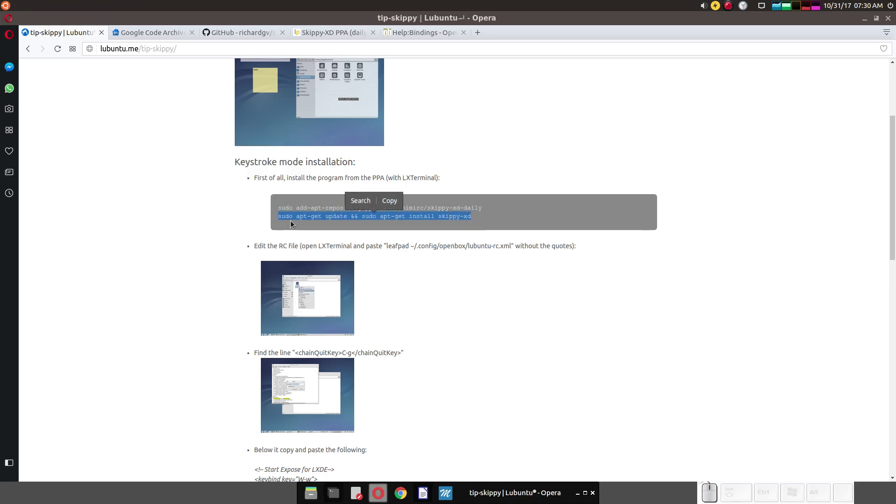
pyautogui.rightClick(297, 217)
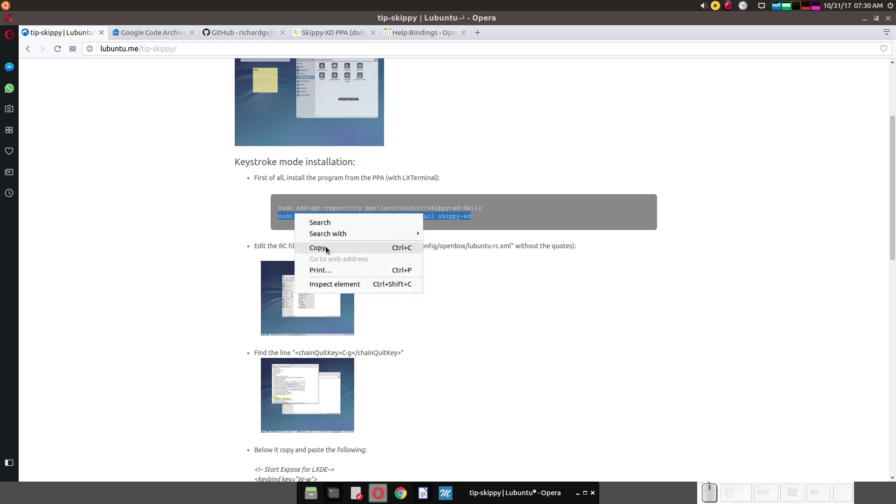
pyautogui.click(329, 248)
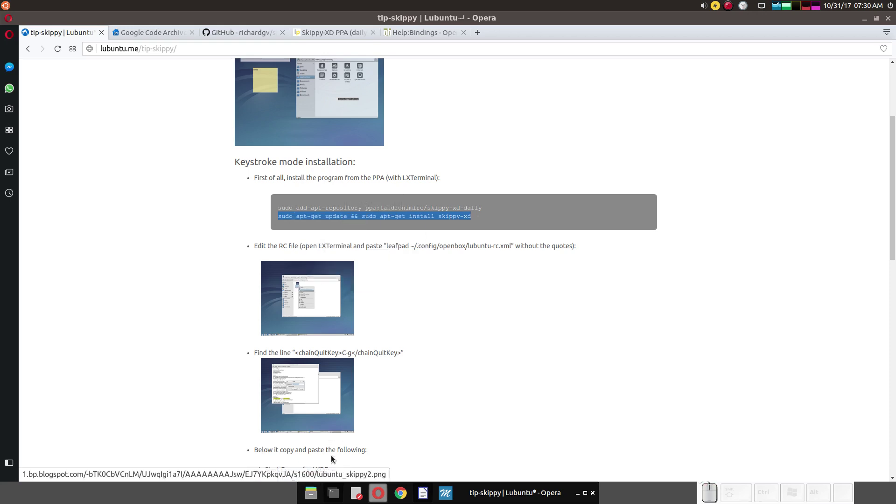
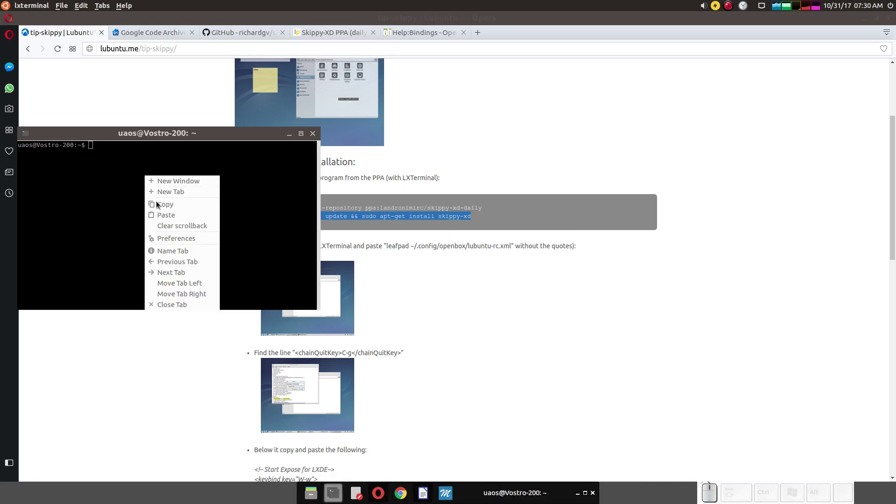
# - Run the update-and-install command in the terminal and return to the tutorial page
pyautogui.click(164, 214)
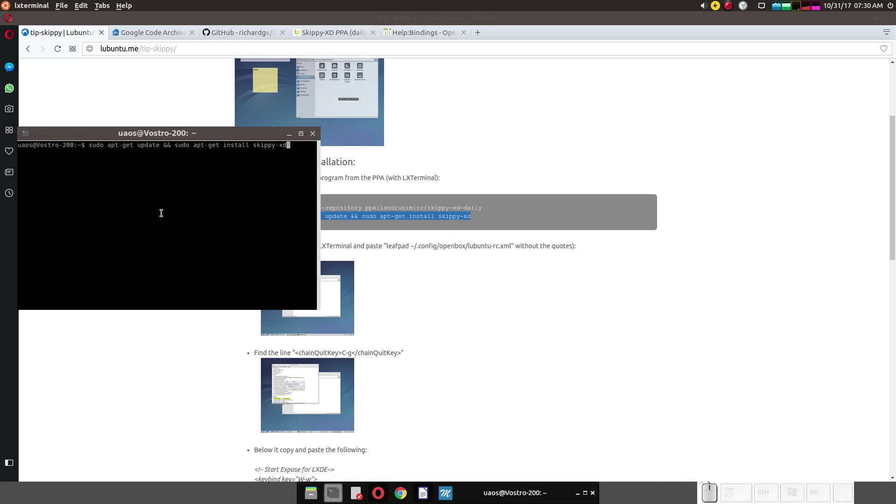
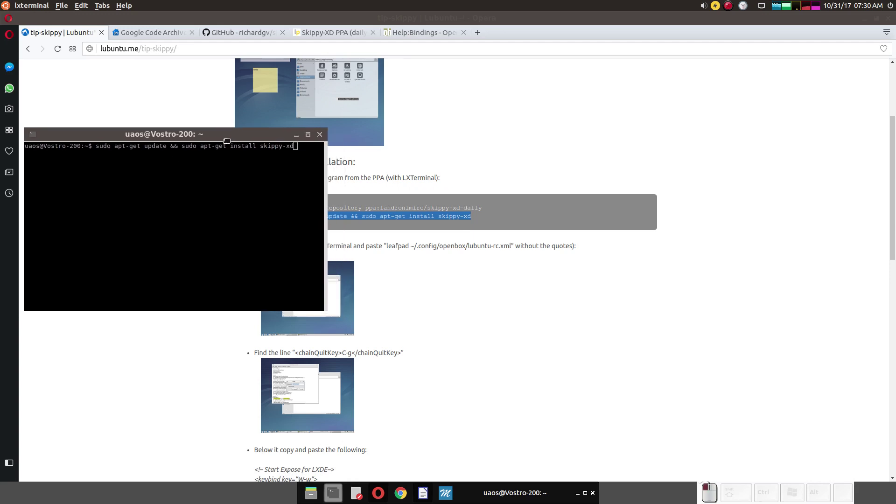
pyautogui.press('BackSpace')
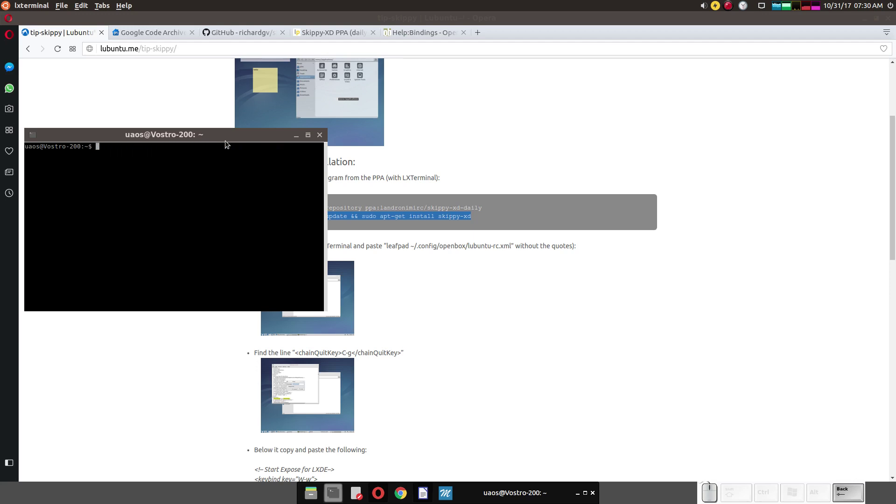
pyautogui.click(228, 144)
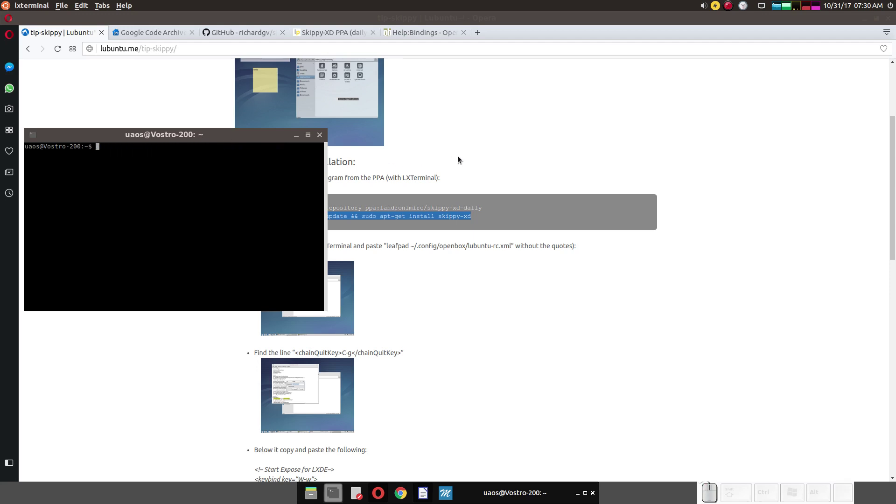
pyautogui.click(461, 158)
pyautogui.scroll(-3)
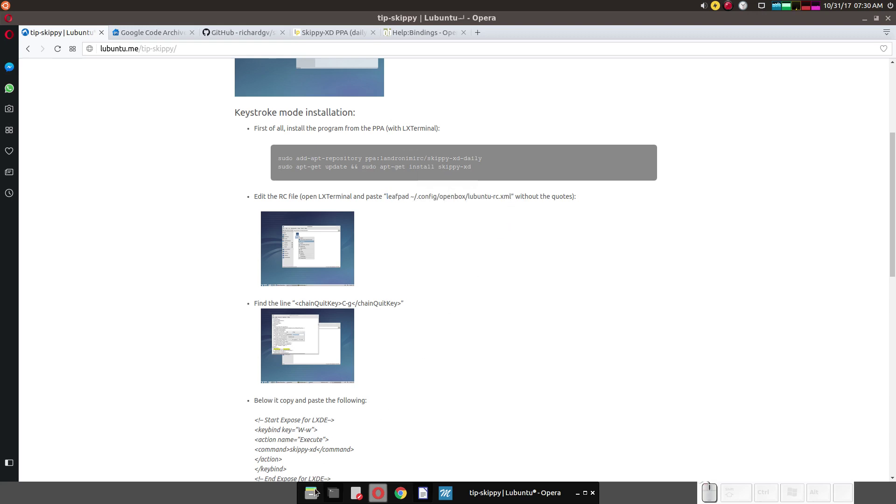
# - Open PCManFM on the home folder with hidden files shown and enter .config
pyautogui.click(318, 492)
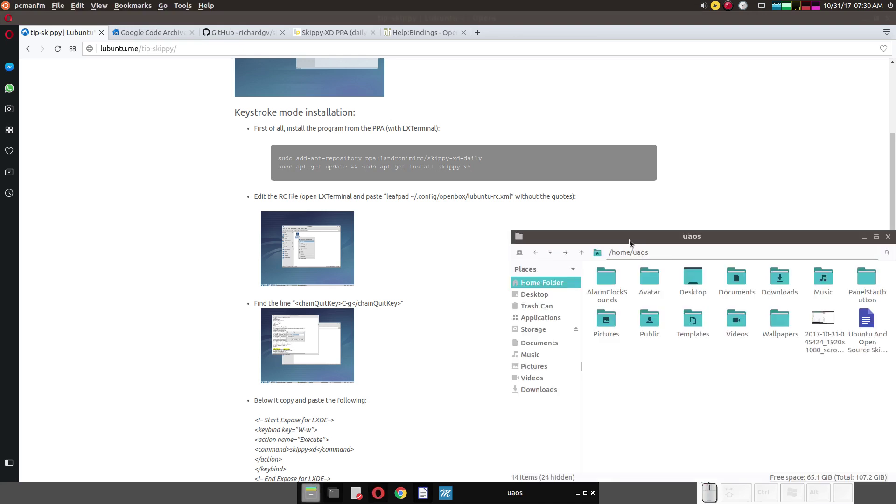
pyautogui.moveTo(632, 240); pyautogui.dragTo(570, 226)
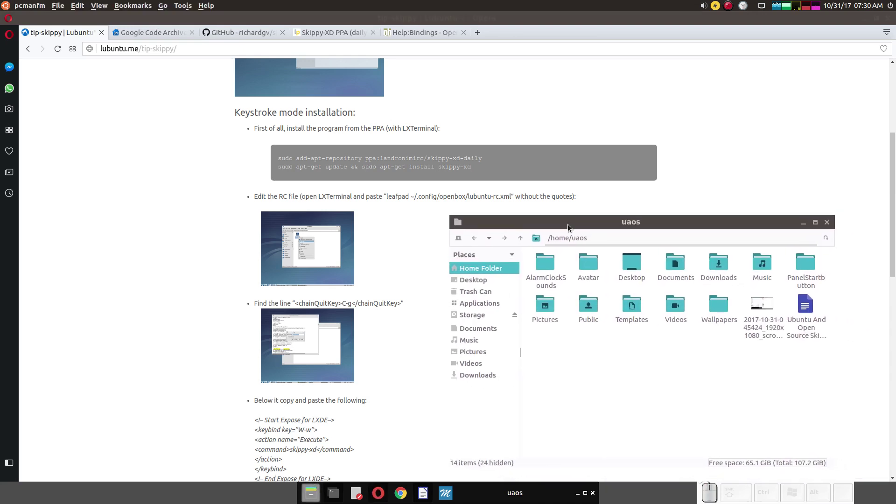
pyautogui.click(105, 12)
pyautogui.click(108, 31)
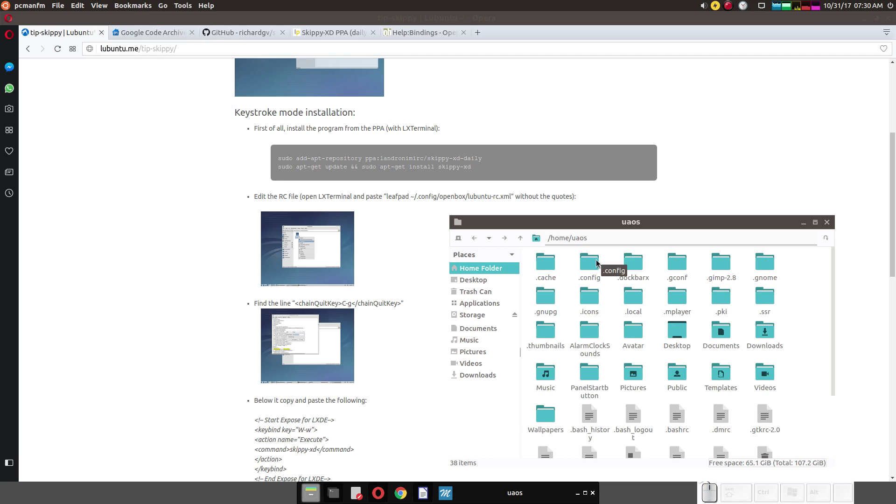
pyautogui.click(599, 264)
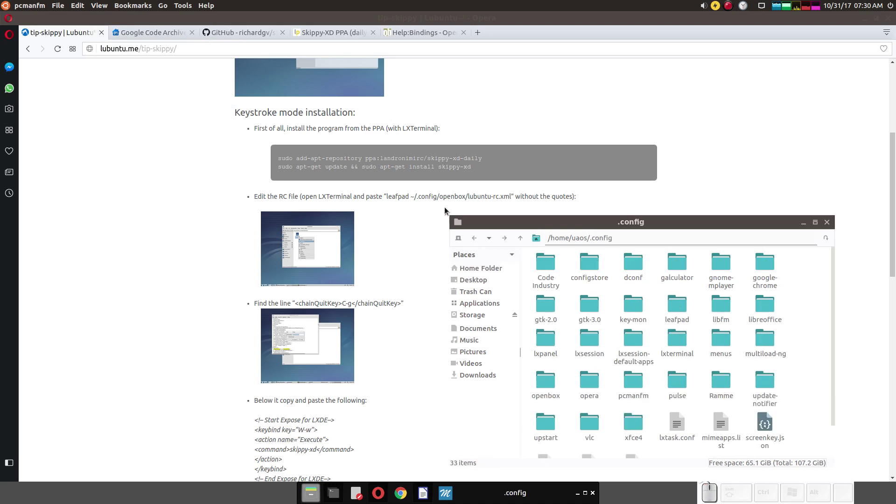
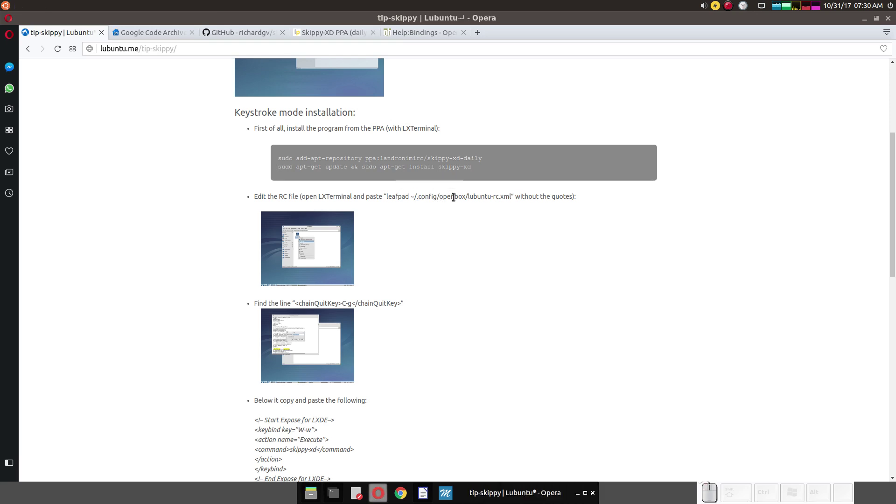
# - Enter the openbox folder and select lubuntu-rc.xml next to its backup
pyautogui.press('alt+Tab')
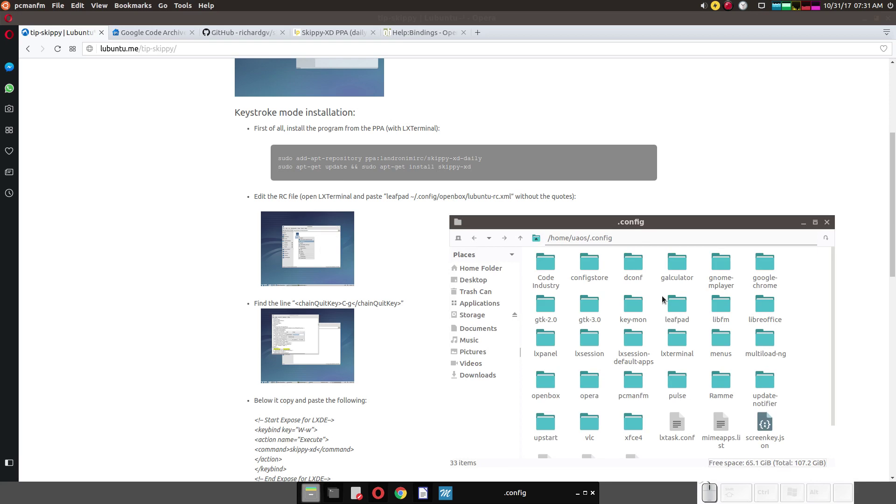
pyautogui.click(555, 380)
pyautogui.click(548, 265)
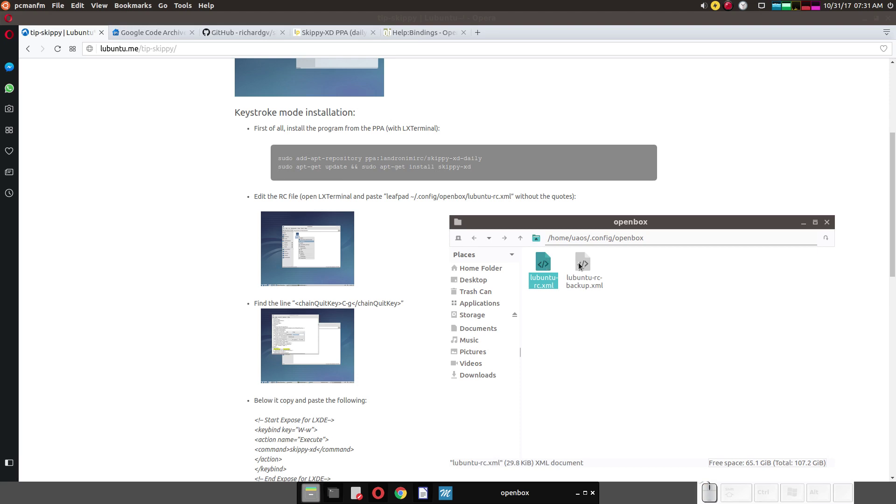
pyautogui.click(581, 267)
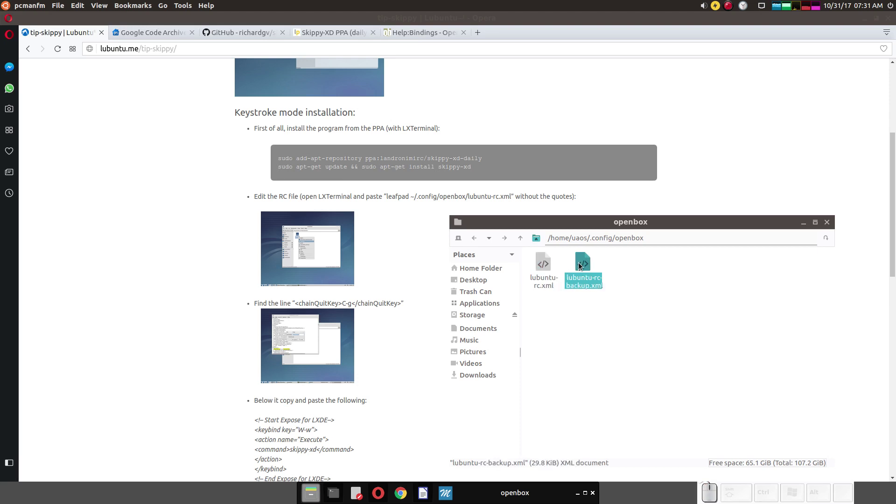
pyautogui.click(547, 262)
# - Open lubuntu-rc.xml in Leafpad on the screen's right and scroll the tutorial to the keybind snippet
pyautogui.rightClick(548, 262)
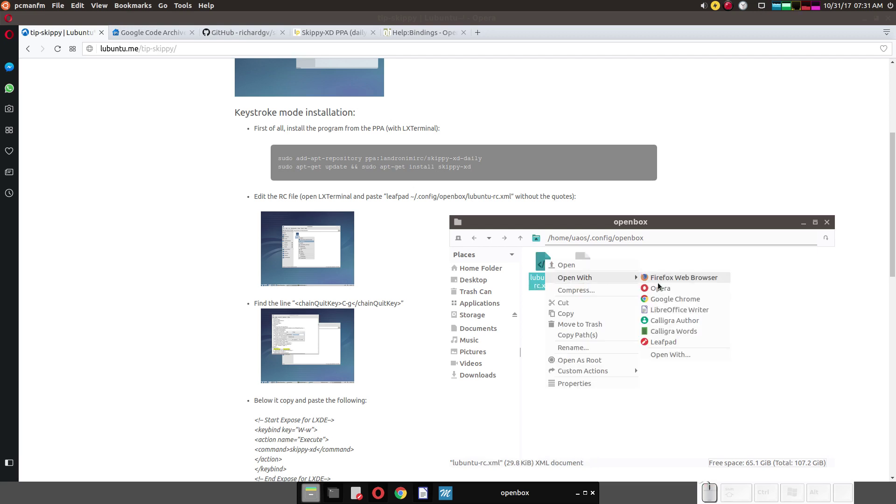
pyautogui.click(670, 342)
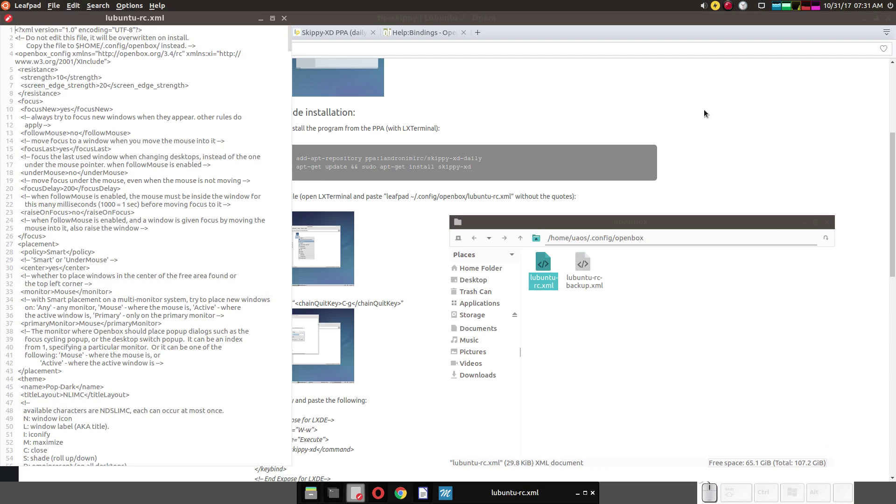
pyautogui.moveTo(225, 26); pyautogui.dragTo(773, 27)
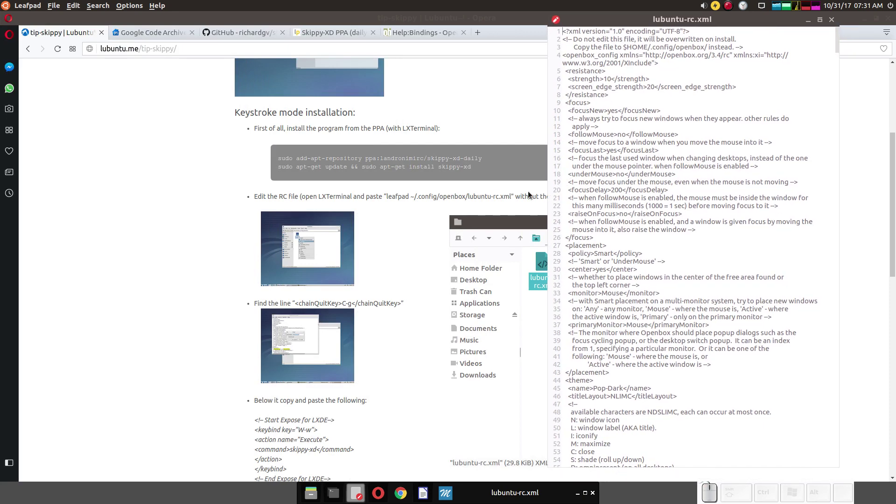
pyautogui.scroll(-3)
pyautogui.scroll(-3)
pyautogui.scroll(-3)
pyautogui.scroll(-3)
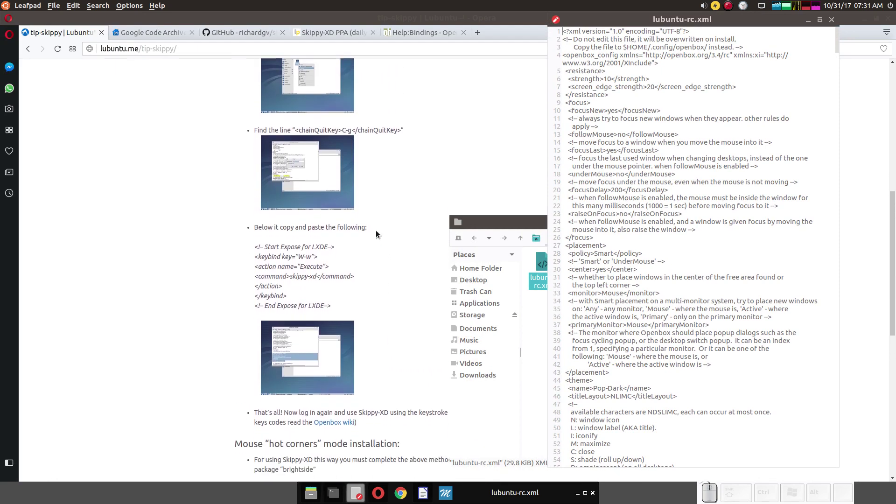
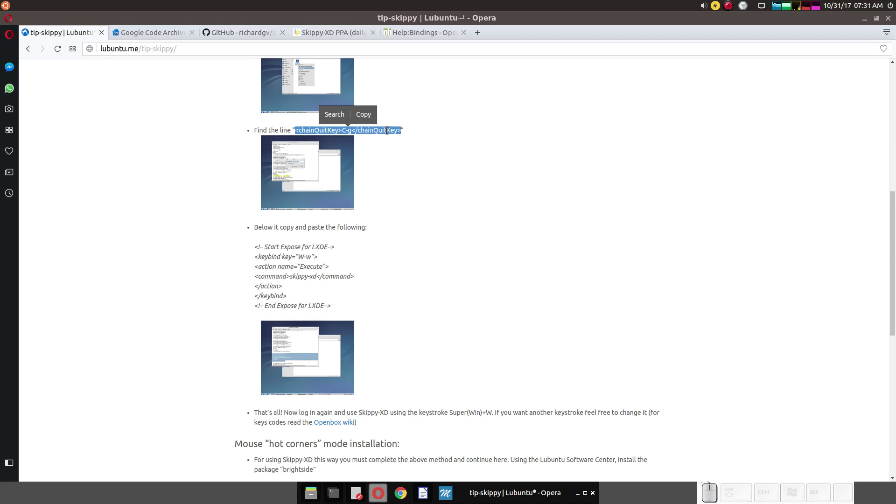
# - Copy the chainQuitKey line from Opera and find it in lubuntu-rc.xml at line 180
pyautogui.rightClick(389, 131)
pyautogui.click(414, 162)
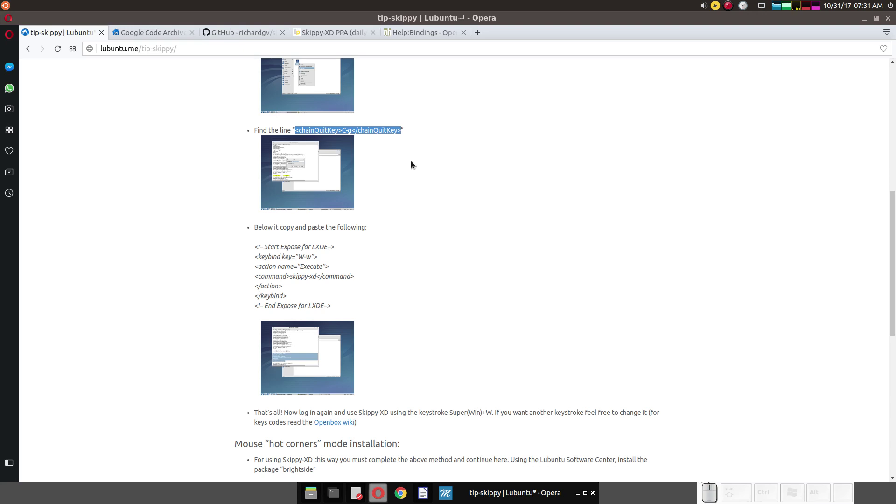
pyautogui.press('alt+Tab')
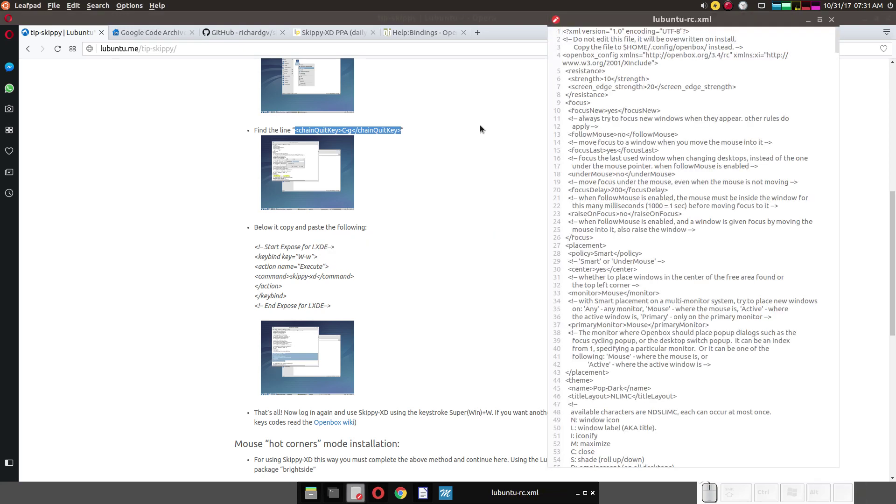
pyautogui.click(100, 9)
pyautogui.click(103, 18)
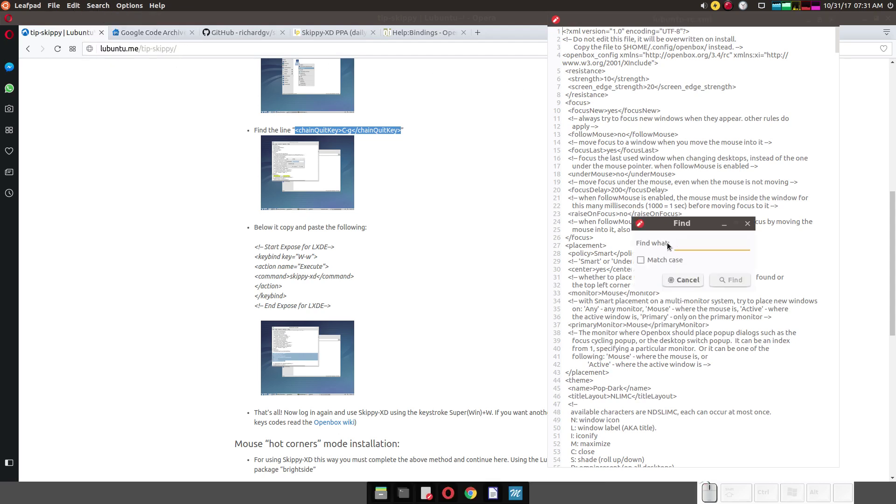
pyautogui.rightClick(690, 244)
pyautogui.click(708, 272)
pyautogui.click(732, 284)
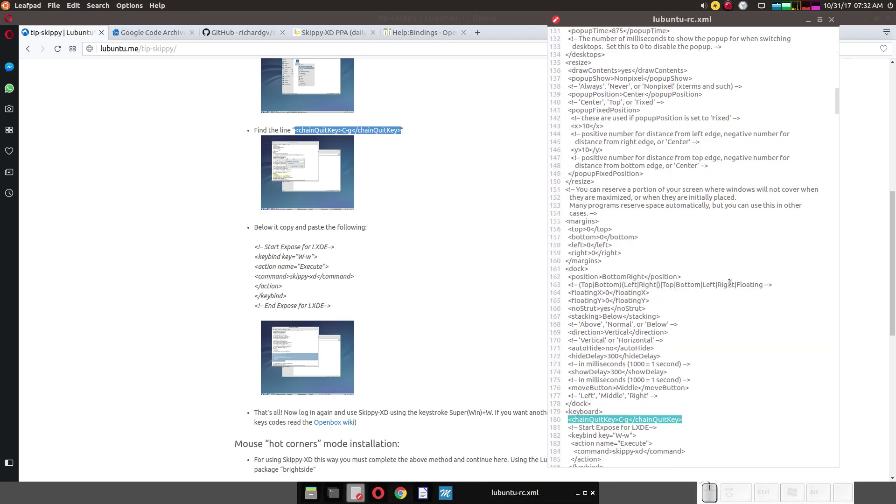
pyautogui.scroll(-3)
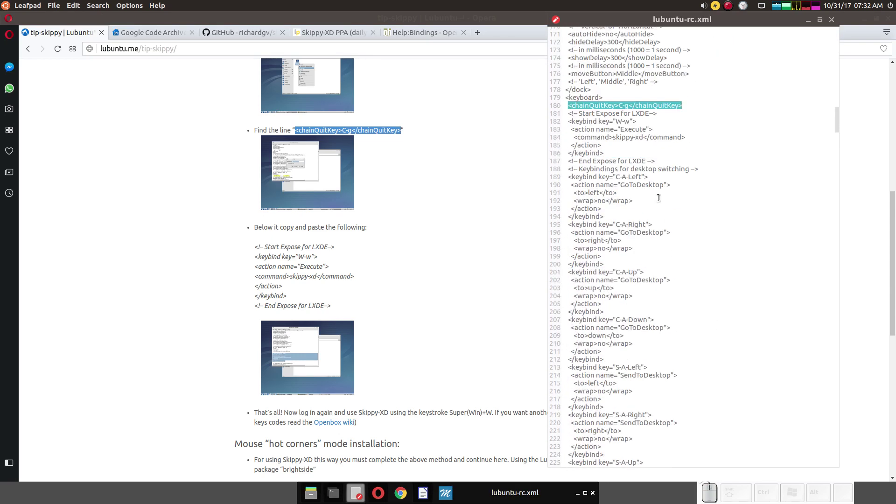
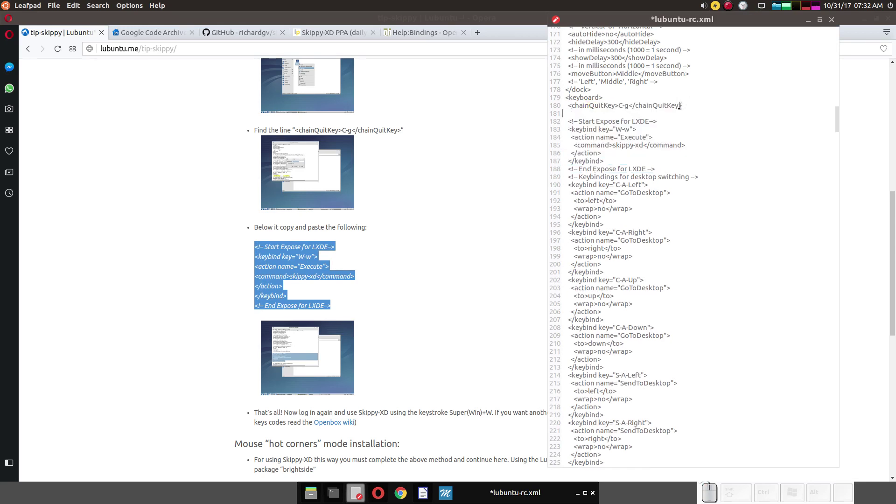
# - Paste the Expose skippy-xd keybind block below chainQuitKey, then save and close lubuntu-rc.xml
pyautogui.rightClick(655, 115)
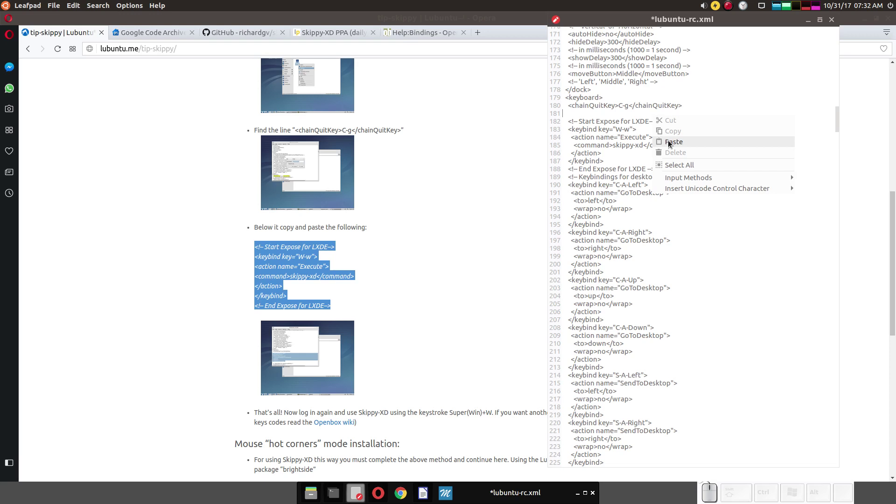
pyautogui.click(671, 142)
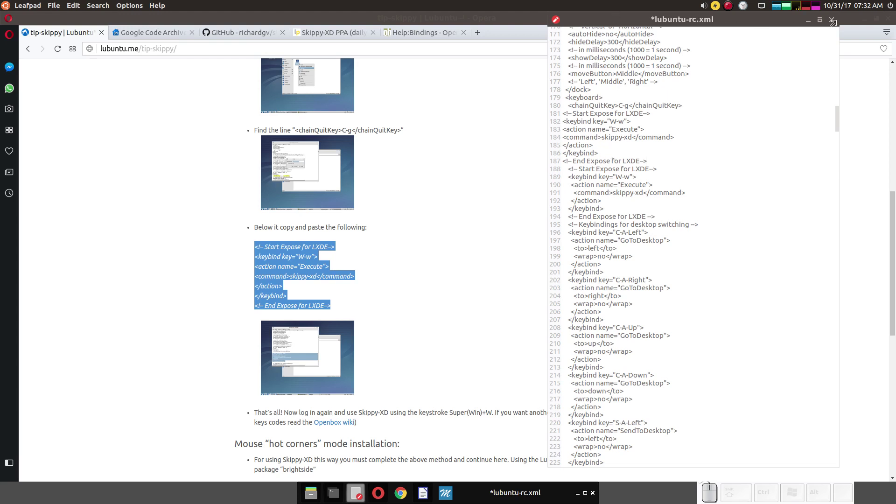
pyautogui.click(837, 24)
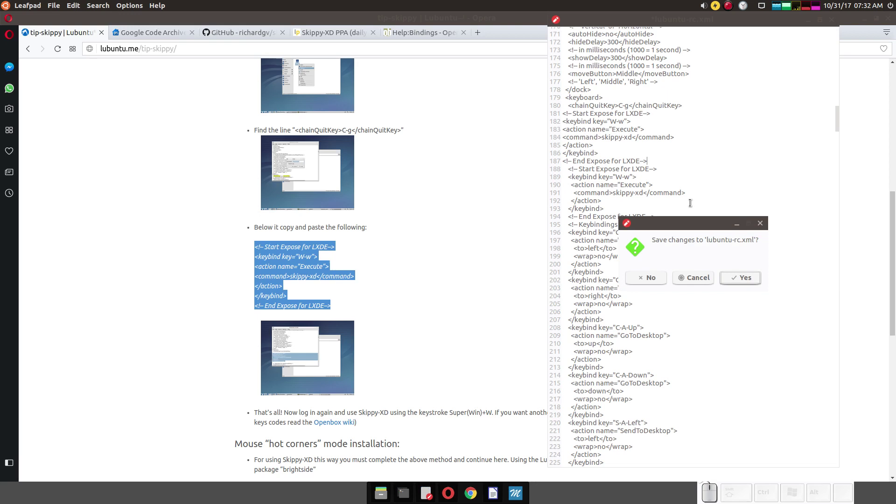
pyautogui.click(653, 279)
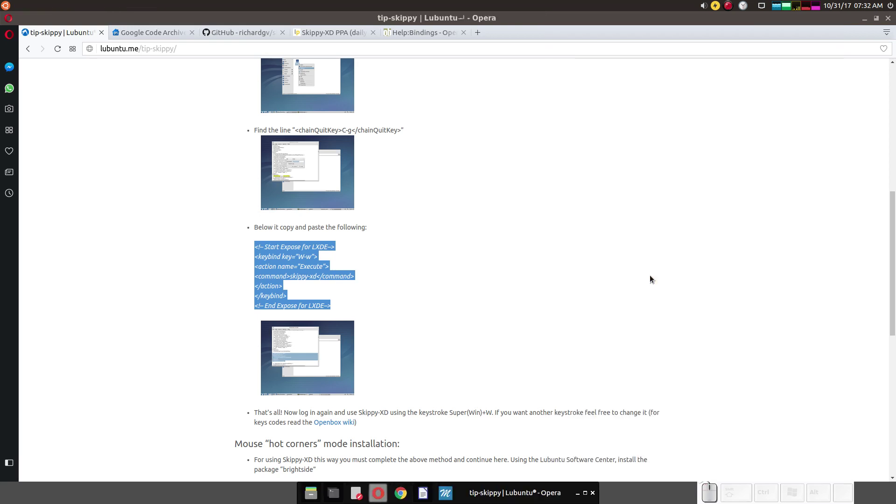
# - Review the tutorial's W-w key text and switch to the Openbox Help:Bindings tab
pyautogui.click(418, 285)
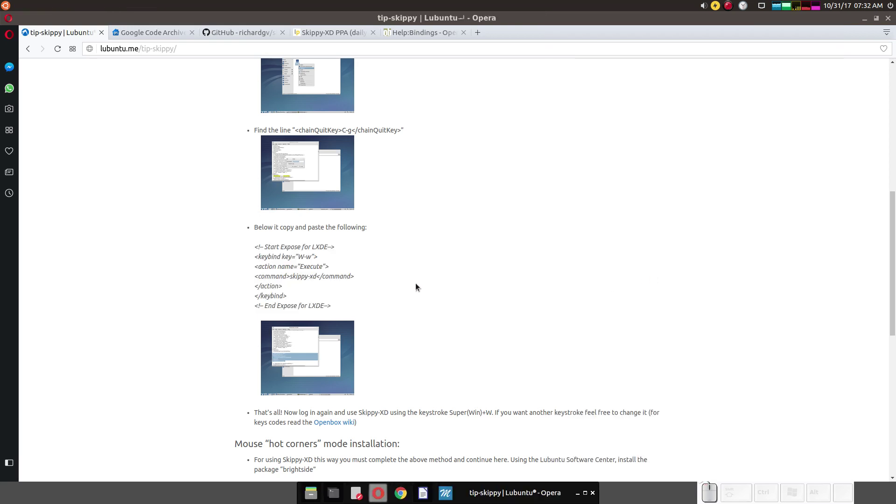
pyautogui.scroll(-3)
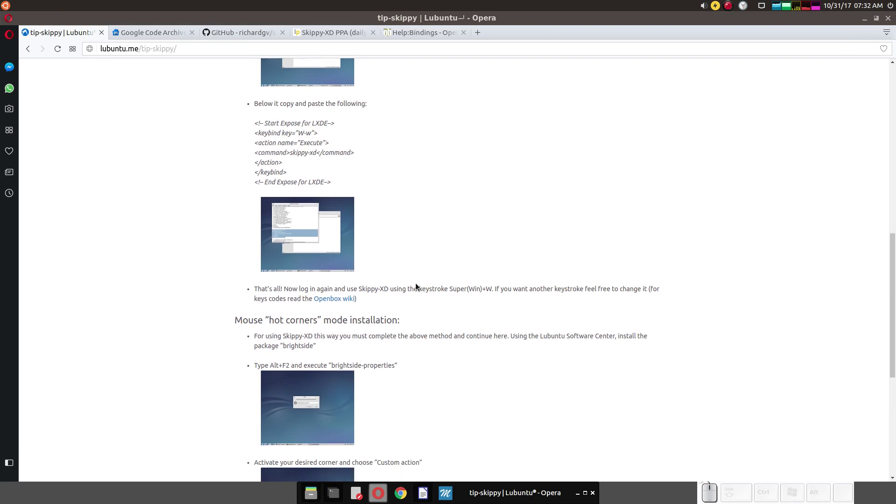
pyautogui.scroll(-3)
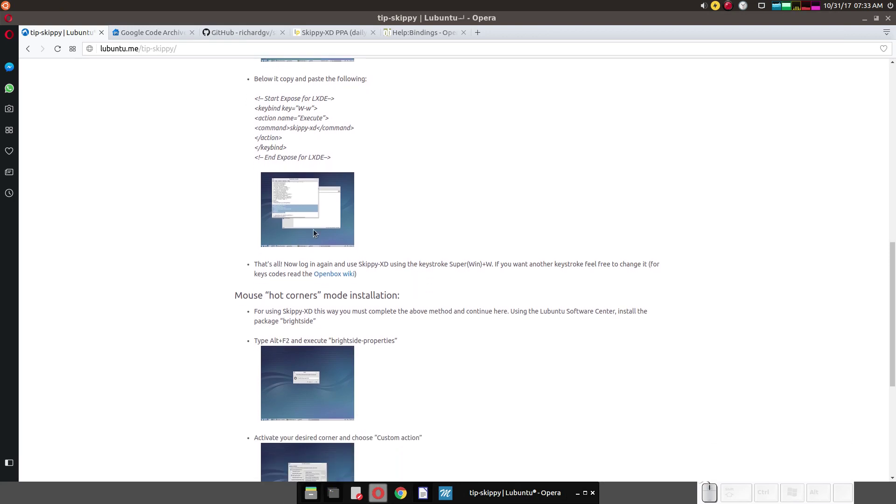
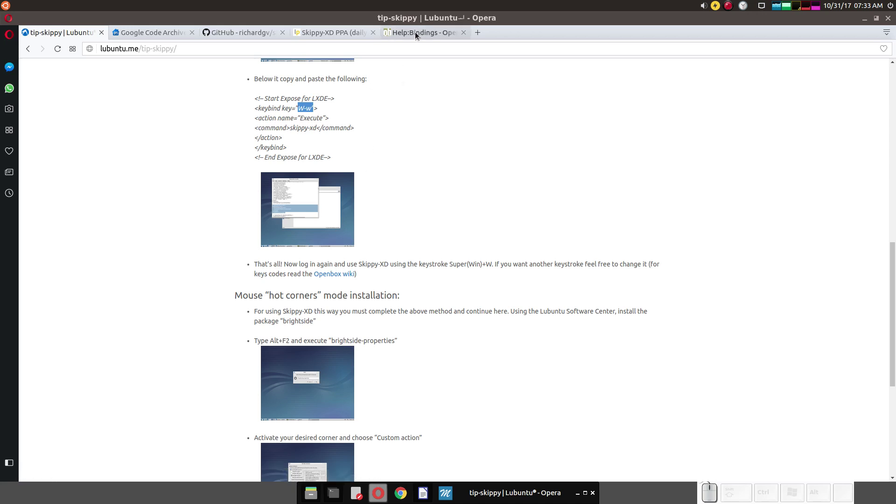
pyautogui.click(419, 34)
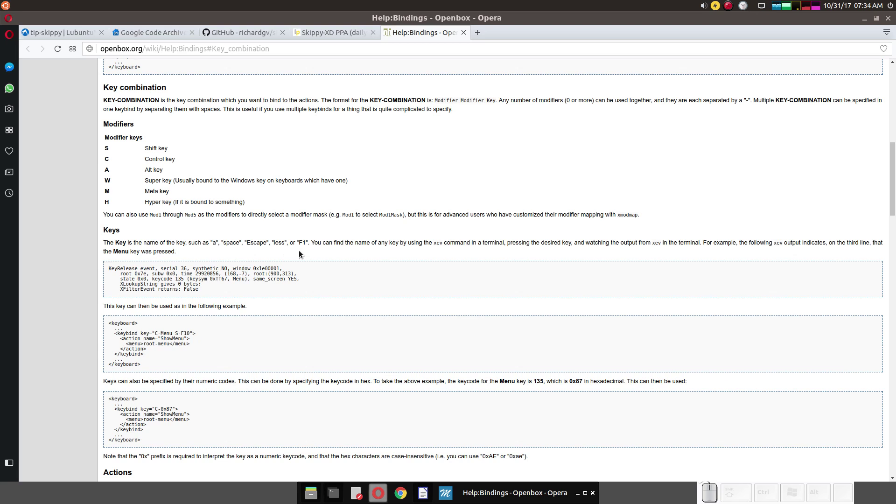
# - Bring the PCManFM window at ~/.config/openbox forward over the bindings page
pyautogui.press('alt+Tab')
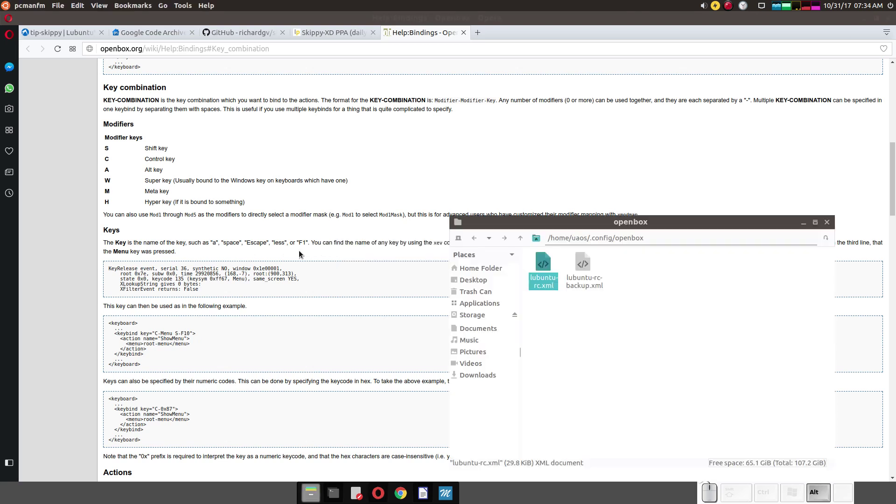
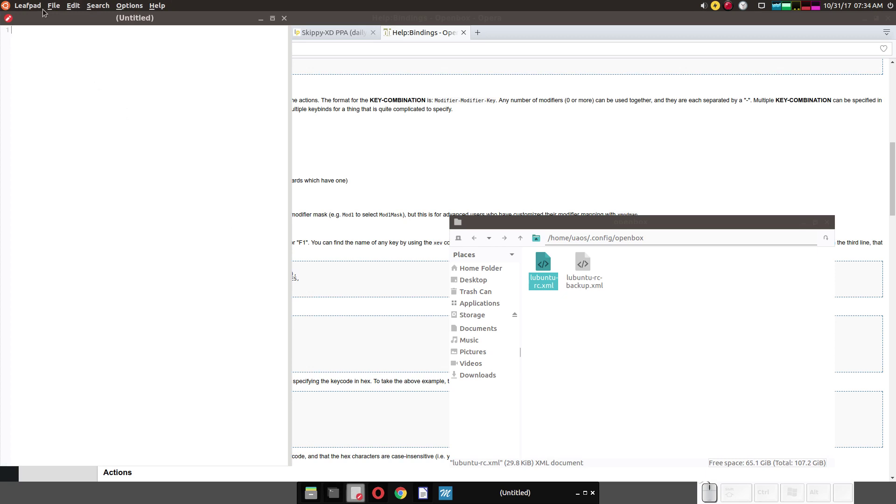
# - Reopen lubuntu-rc.xml from the openbox folder in Leafpad
pyautogui.click(55, 9)
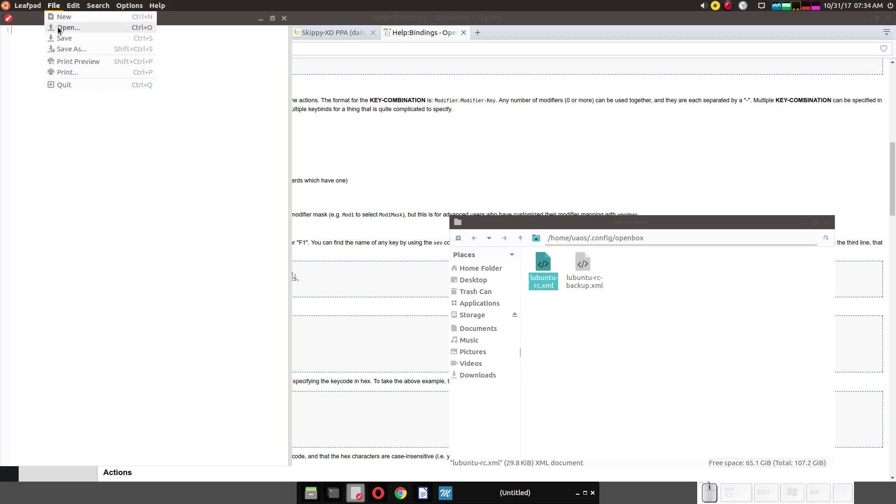
pyautogui.click(61, 29)
pyautogui.click(113, 156)
pyautogui.click(430, 395)
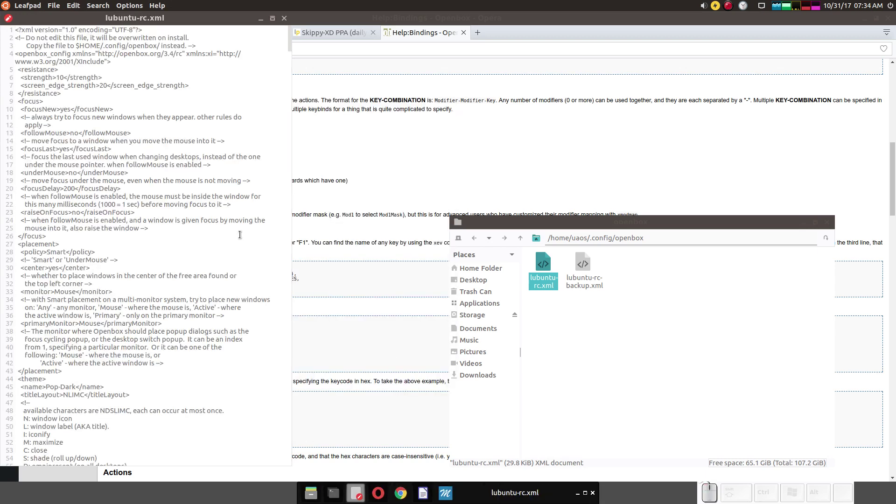
# - Search for the pasted Expose comment, dismiss the not-found message, and scroll to the keyboard section
pyautogui.click(101, 7)
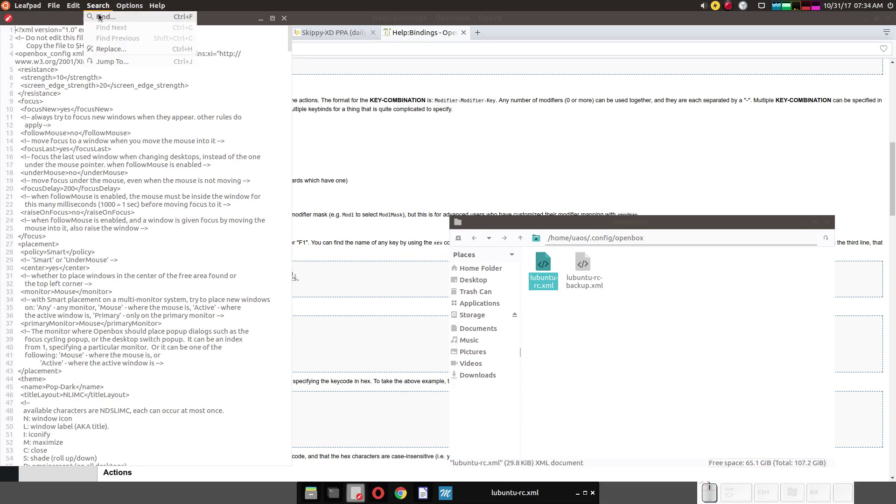
pyautogui.click(103, 21)
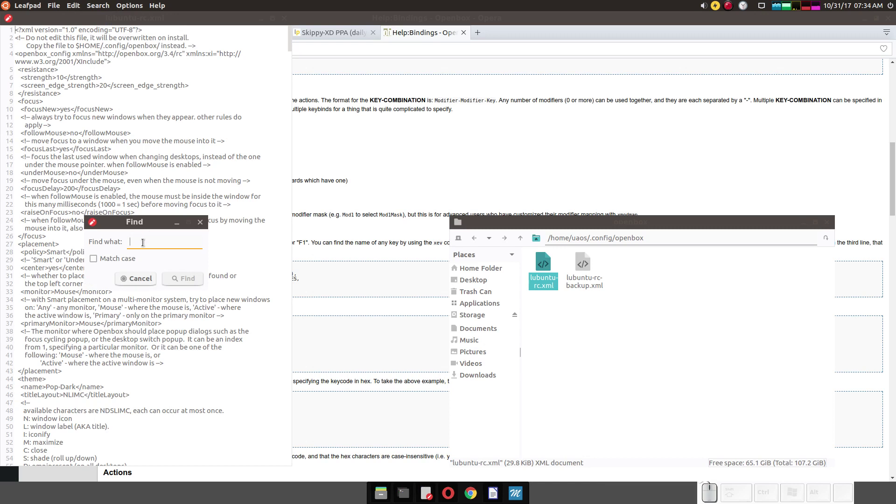
pyautogui.rightClick(145, 244)
pyautogui.click(159, 273)
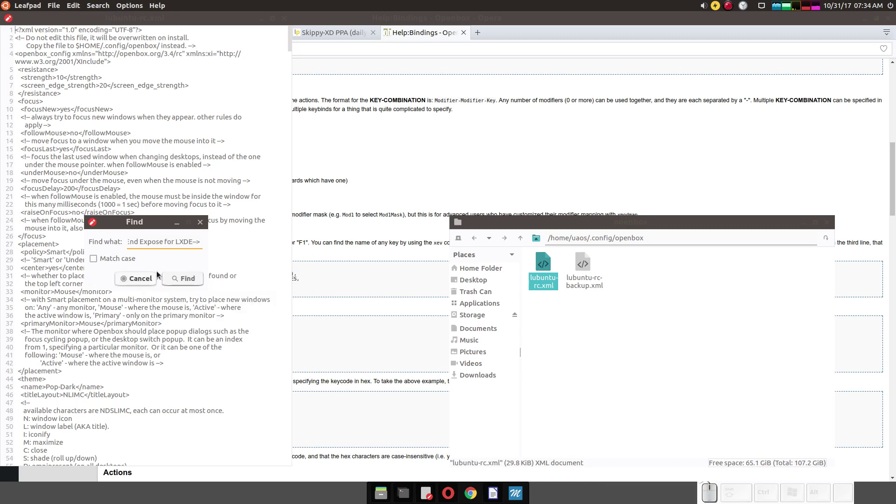
pyautogui.click(175, 280)
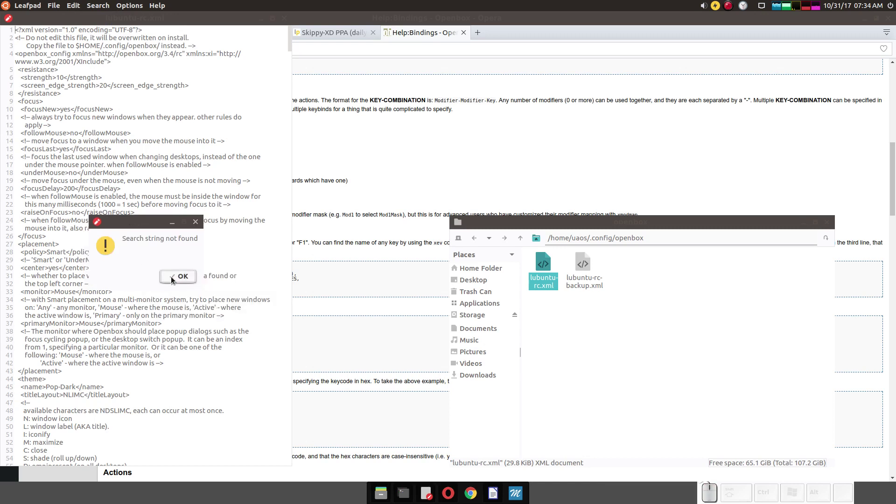
pyautogui.click(174, 278)
pyautogui.scroll(-3)
pyautogui.scroll(-3)
pyautogui.scroll(-3)
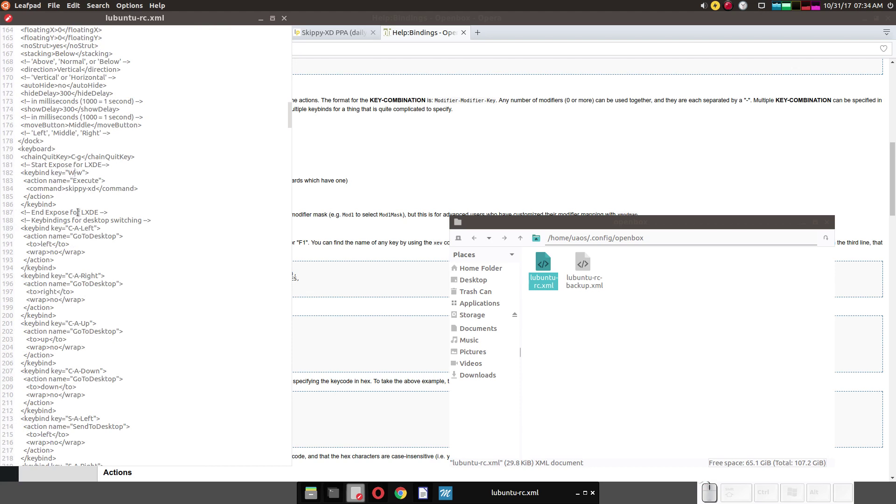
# - Change the Expose keybind from W-w to C-w and save lubuntu-rc.xml
pyautogui.press('BackSpace')
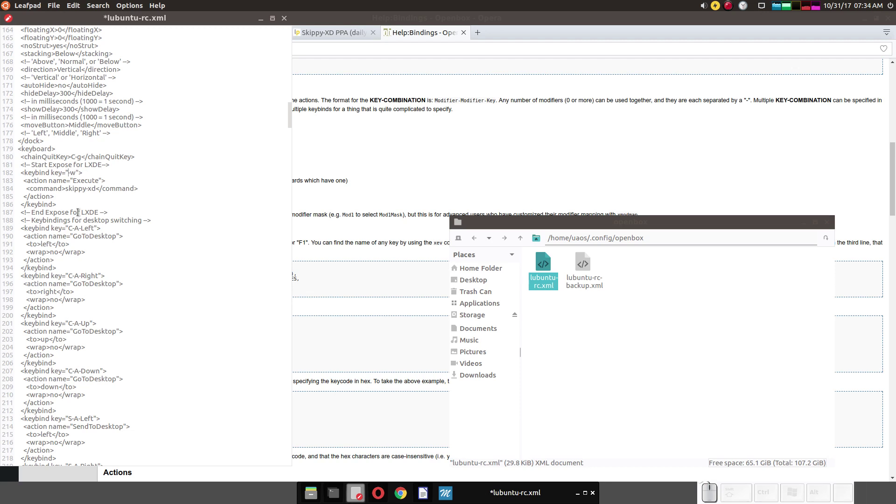
pyautogui.press('shift+c')
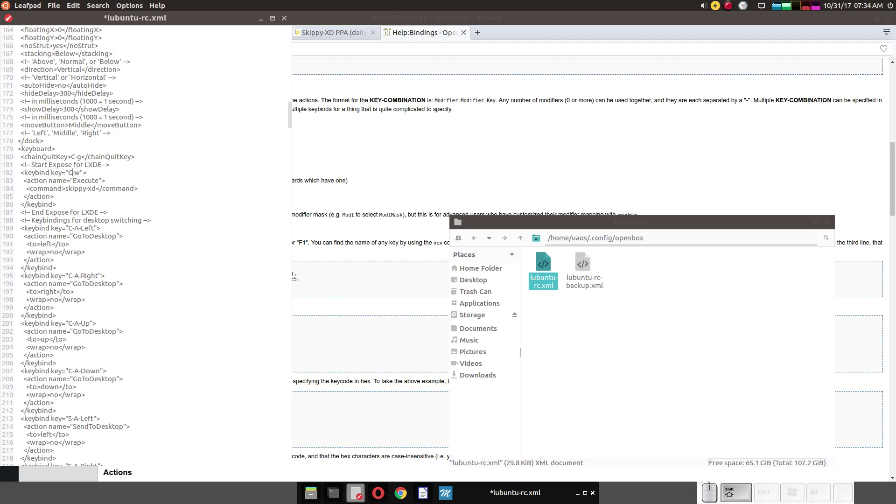
pyautogui.click(60, 9)
pyautogui.click(66, 36)
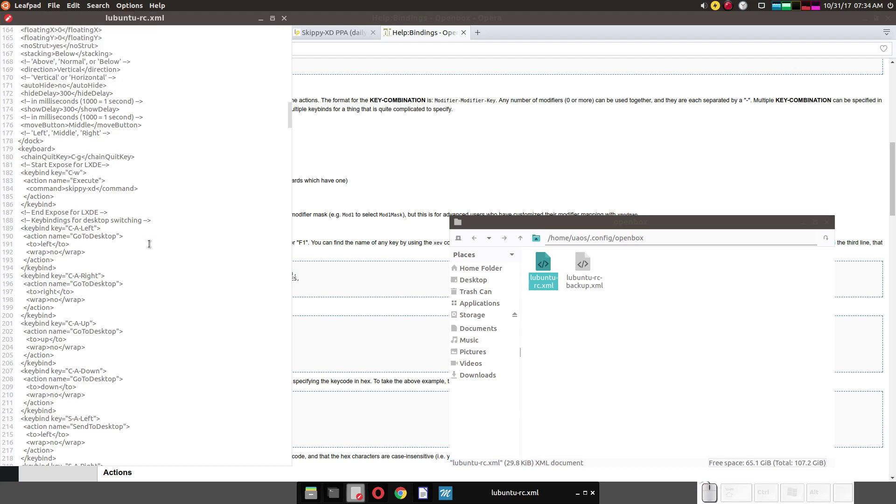
# - Switch to the LXTerminal window
pyautogui.press('alt+Tab')
pyautogui.press('alt+Tab')
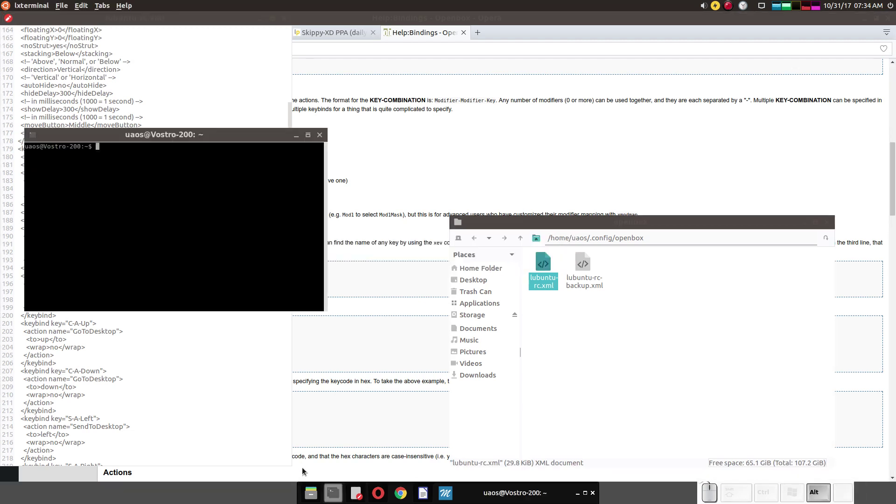
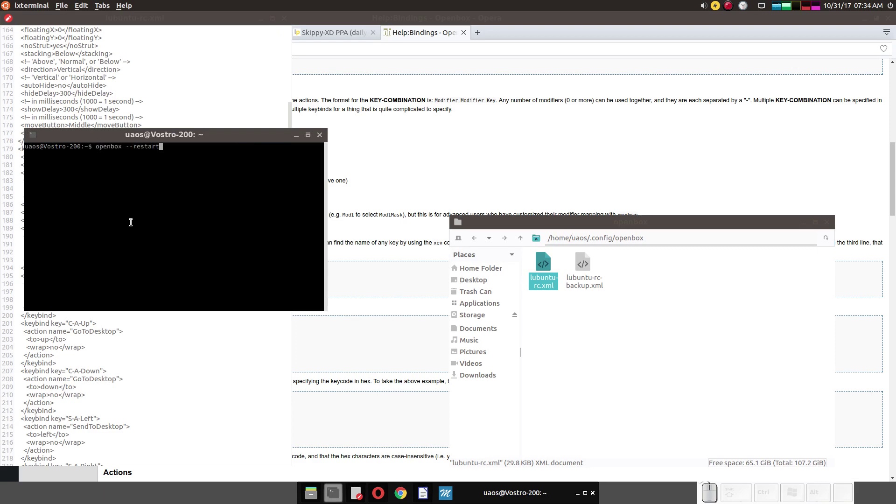
# - Run openbox --restart in the terminal to reload the key bindings
pyautogui.press('KP_Enter')
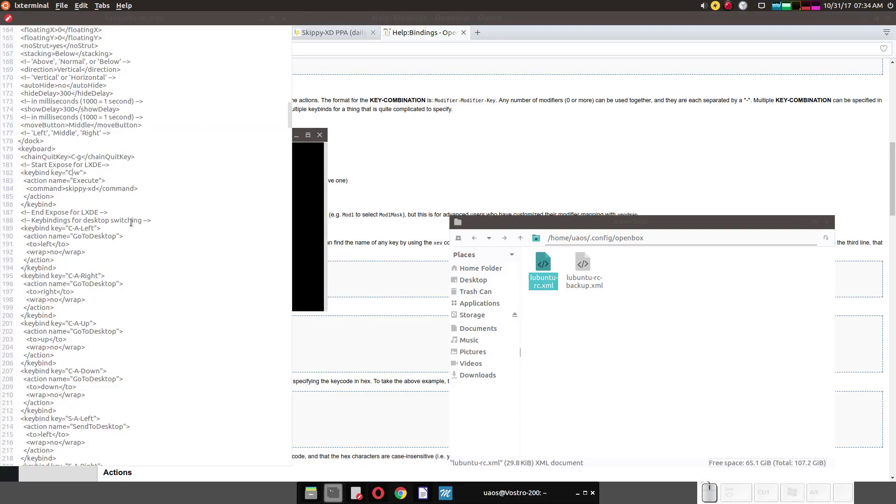
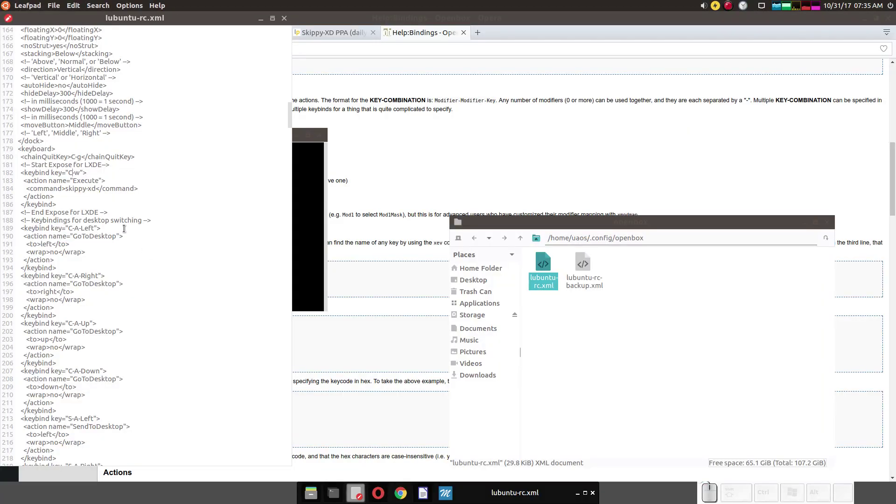
# - Change the Expose keybind from C-w back to W-w and start saving the file
pyautogui.press('BackSpace')
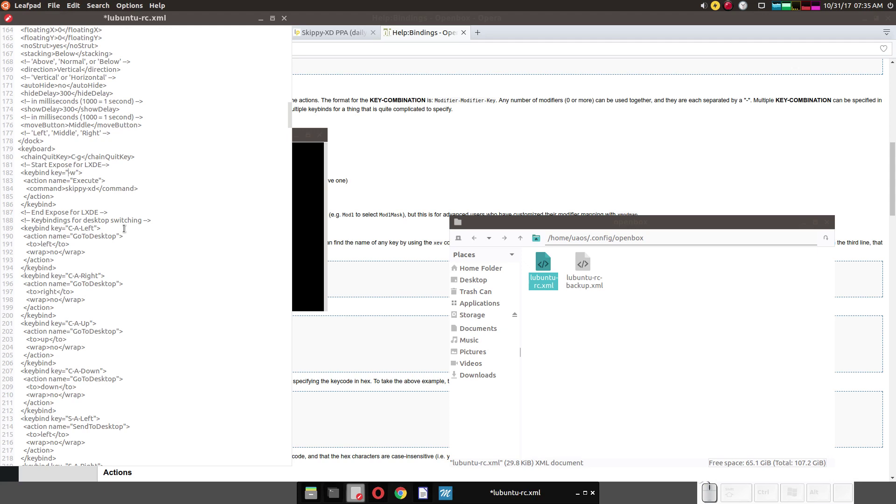
pyautogui.press('shift+w')
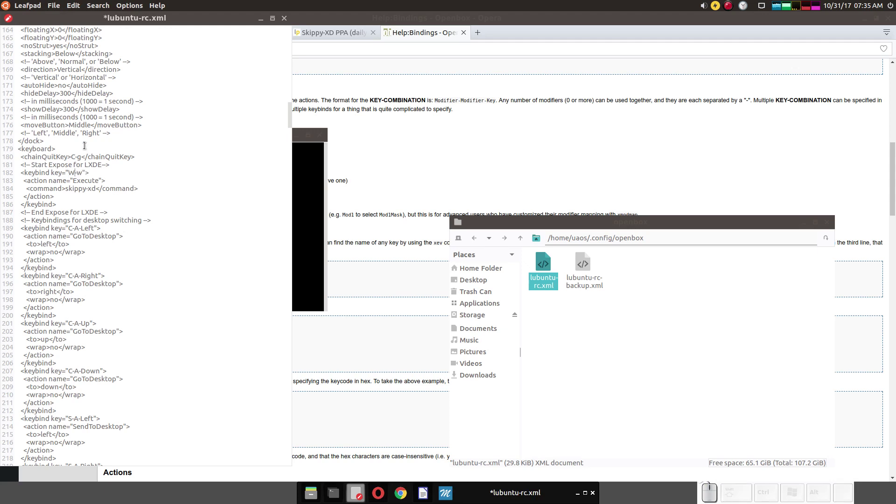
pyautogui.click(58, 8)
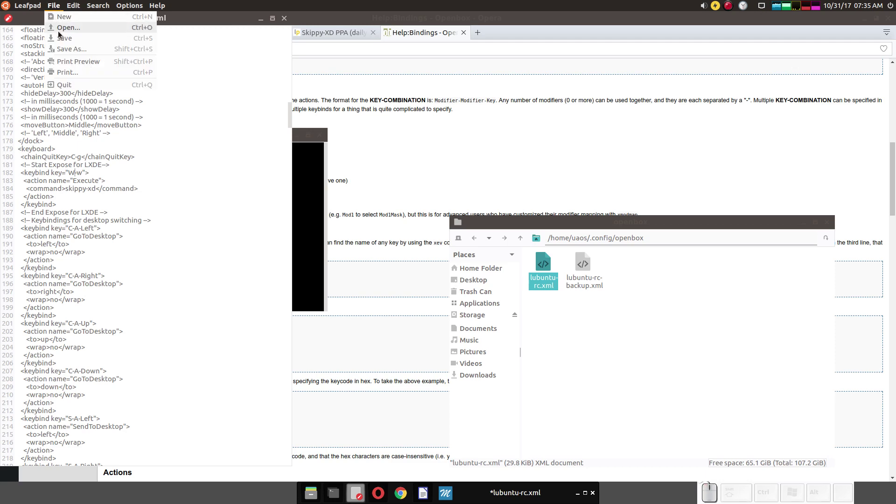
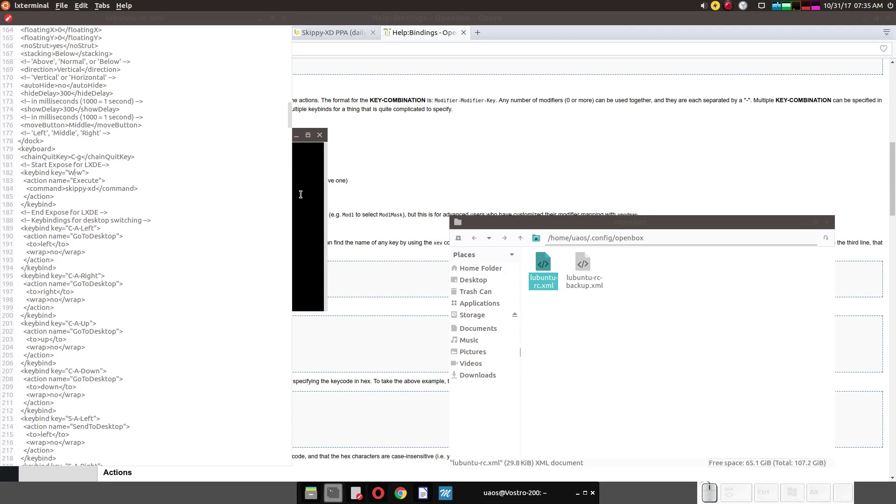
# - Show the Skippy-XD window overview with Super+W and pick the terminal from it
pyautogui.press('super+w')
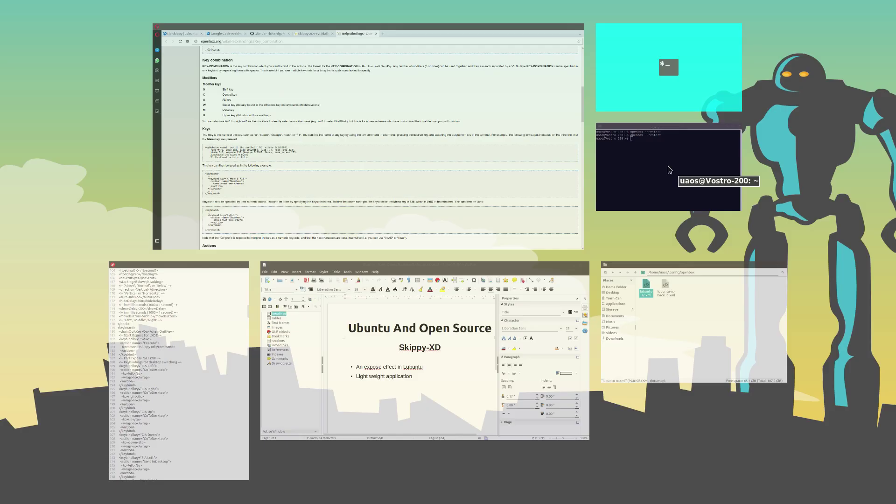
pyautogui.click(657, 174)
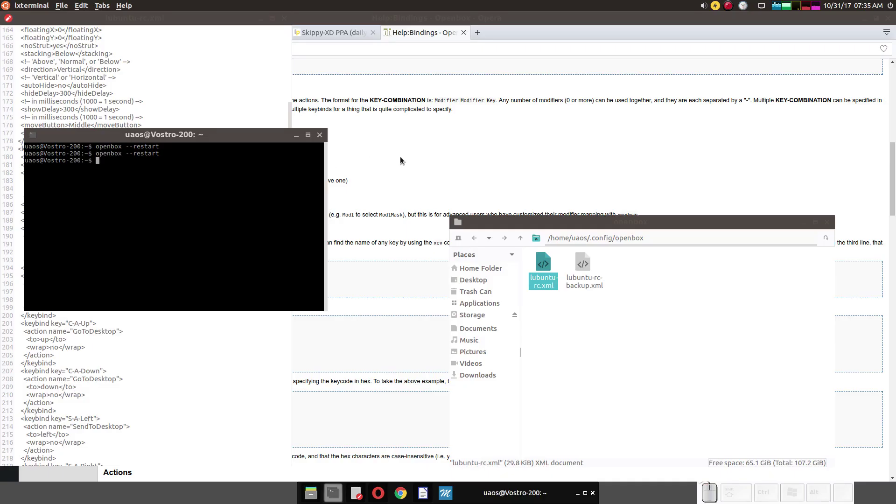